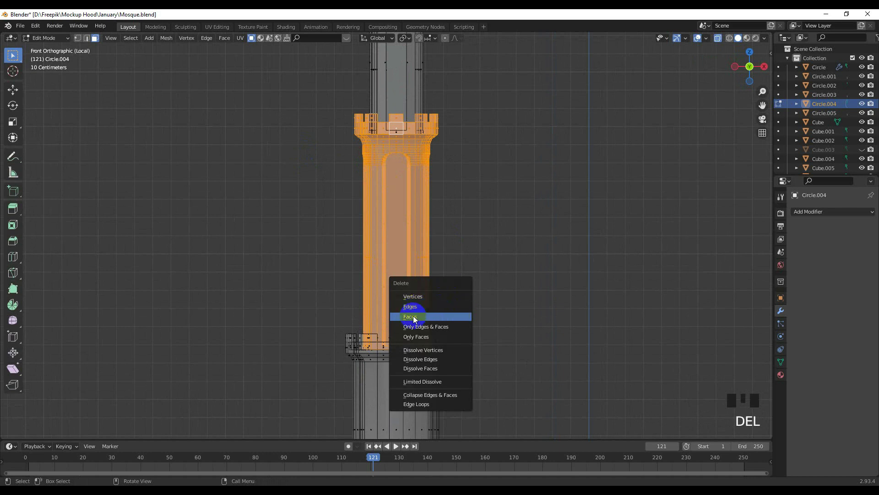
- Delete faces from the left minaret in Edit Mode and separate the section into its own object (P)
scroll("down", 3)
key("Tab")
left_click_drag(433, 229, 432, 254)
key("Tab")
left_click(345, 154)
scroll("up", 3)
key("p")
scroll("down", 3)
left_click(648, 103)
scroll("up", 3)
left_click(417, 188)
- Scale the separated minaret section up by 1.223 so it is wider
key("KP_7")
scroll("up", 3)
key("s")
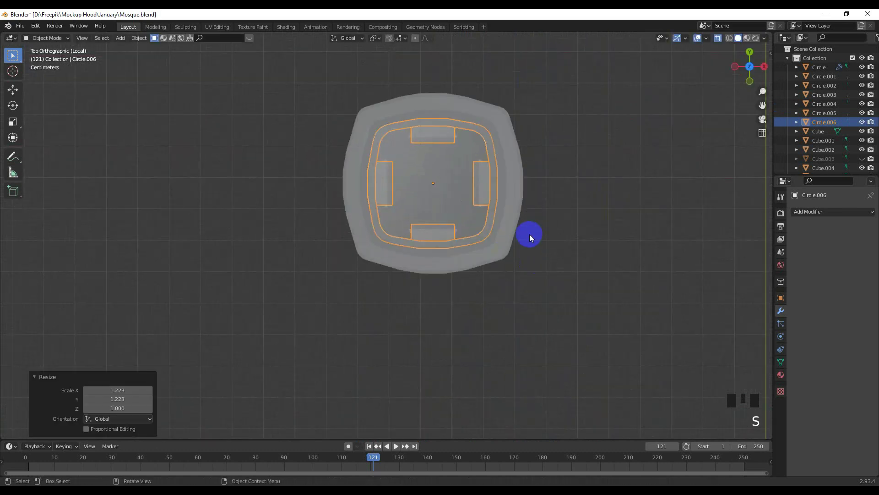
key("KP_1")
scroll("down", 3)
left_click_drag(481, 264, 442, 221)
scroll("up", 3)
- Move the widened section down along Z onto the minaret's lower tier
key("g")
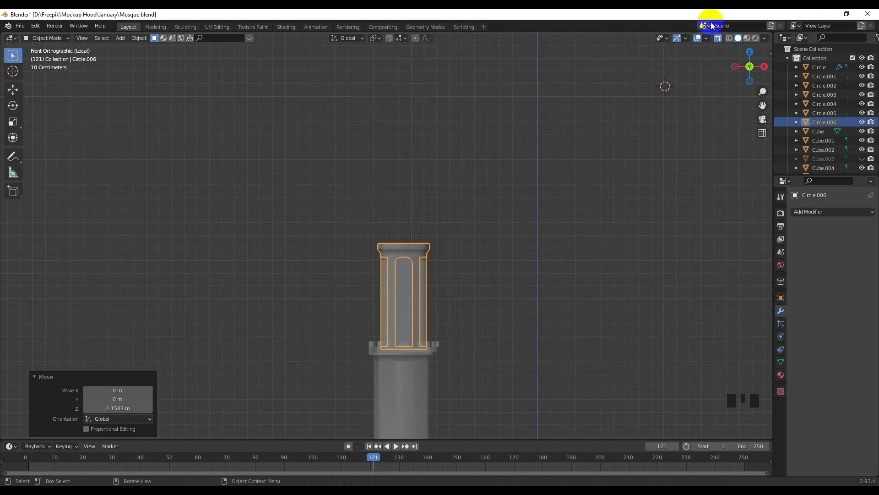
left_click(723, 44)
scroll("up", 3)
left_click_drag(451, 195, 447, 204)
key("g")
left_click_drag(443, 266, 513, 272)
left_click(514, 273)
scroll("down", 3)
left_click_drag(461, 239, 460, 256)
scroll("up", 3)
key("/")
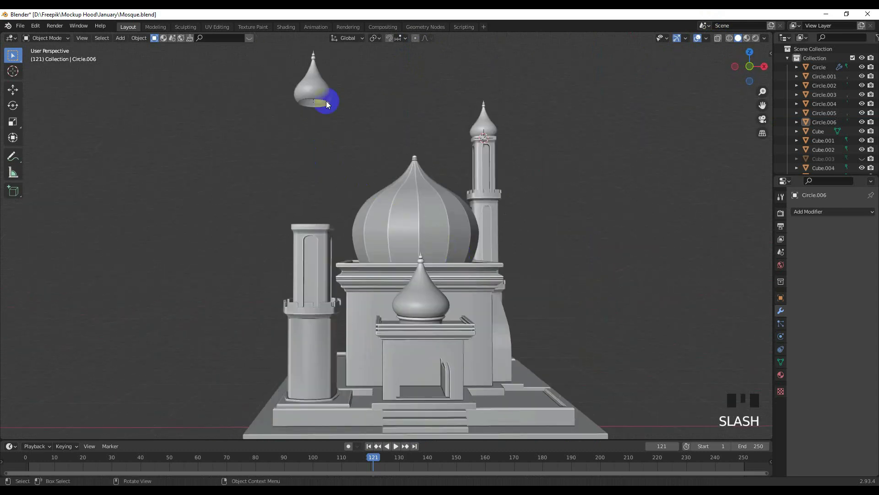
- Lower the floating onion cap along Z so it sits on top of the left minaret
left_click(323, 87)
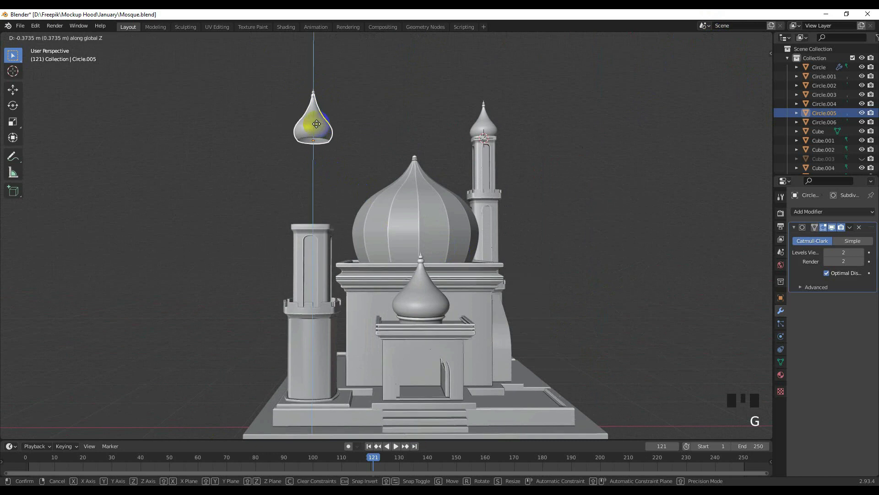
scroll("up", 3)
left_click_drag(275, 225, 404, 251)
scroll("up", 3)
key("KP_1")
scroll("up", 3)
key("g")
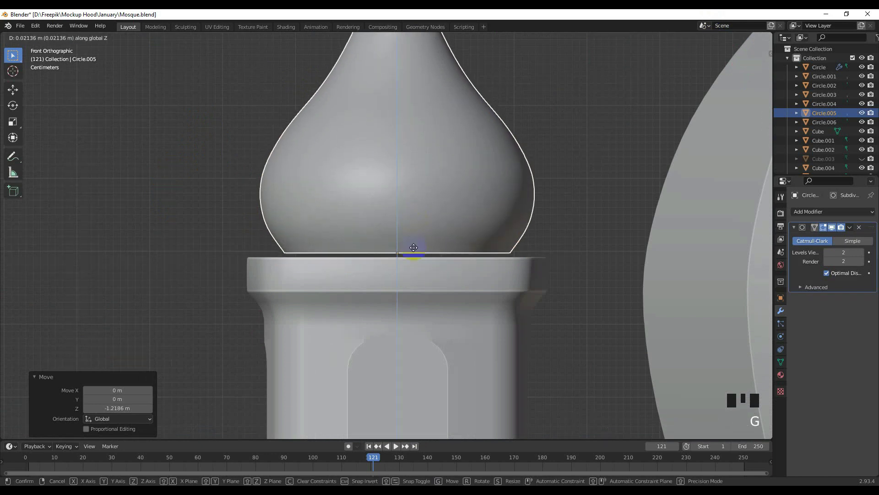
scroll("down", 3)
scroll("down", 3)
scroll("up", 3)
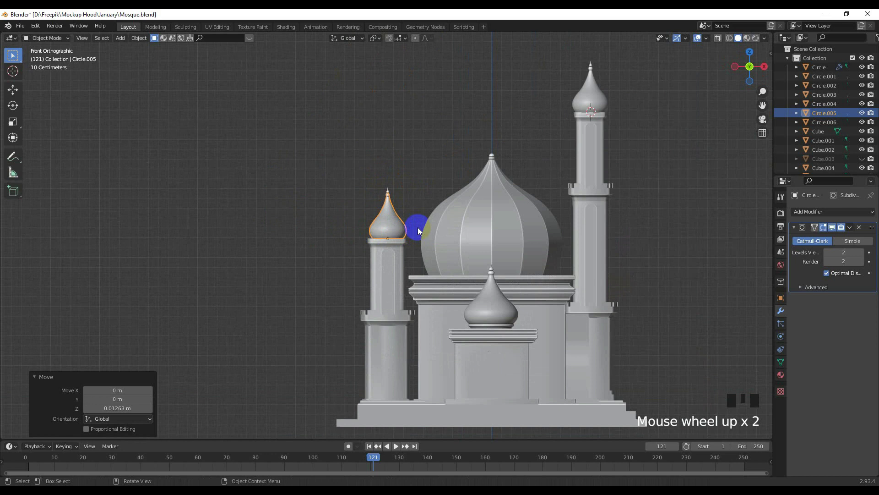
- Switch the viewport to Rendered shading and orbit around the assembled mosque
left_click(261, 216)
scroll("down", 3)
scroll("up", 3)
left_click_drag(384, 231, 371, 254)
scroll("up", 3)
left_click_drag(388, 253, 286, 174)
scroll("down", 3)
left_click_drag(329, 212, 352, 204)
scroll("up", 3)
left_click_drag(373, 184, 463, 157)
left_click(463, 157)
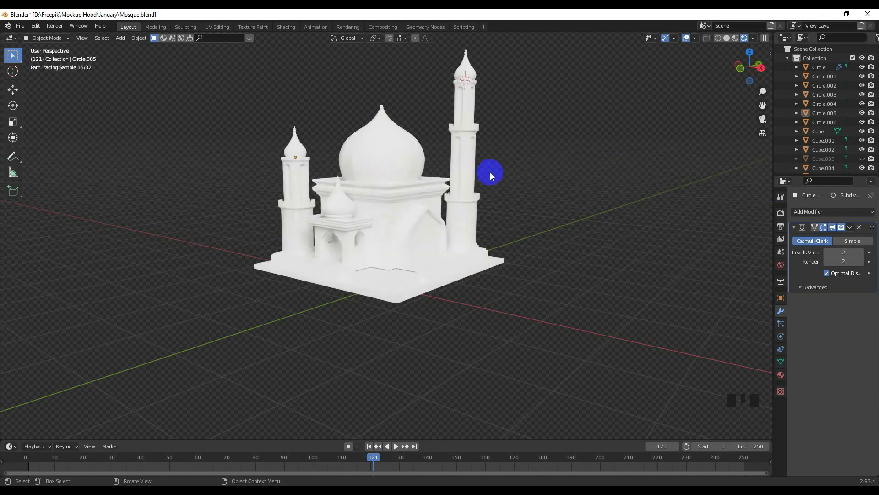
- Save the model as Mosque.blend
key("ctrl+s")
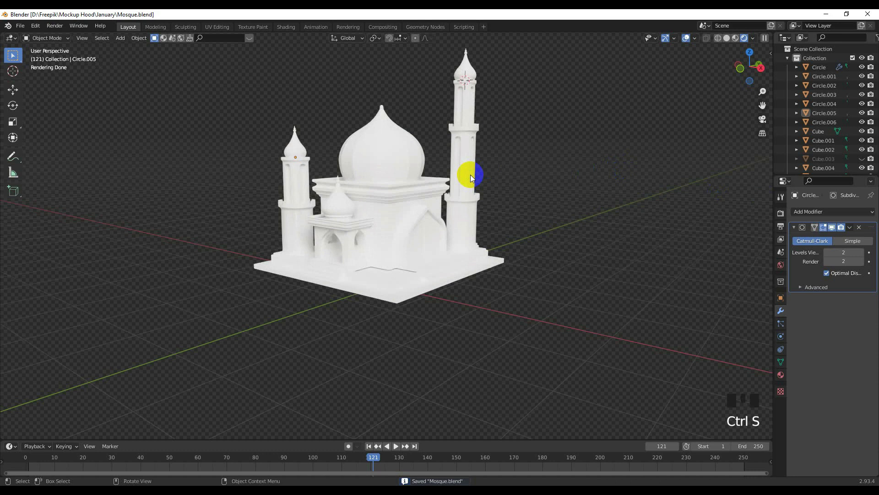
scroll("down", 3)
left_click_drag(456, 177, 429, 228)
scroll("up", 3)
left_click_drag(421, 193, 446, 196)
scroll("down", 3)
left_click_drag(455, 205, 423, 298)
left_click(423, 298)
- Return to front orthographic view of the mosque
scroll("up", 3)
left_click_drag(417, 277, 414, 263)
key("KP_1")
scroll("down", 3)
key("shift+s")
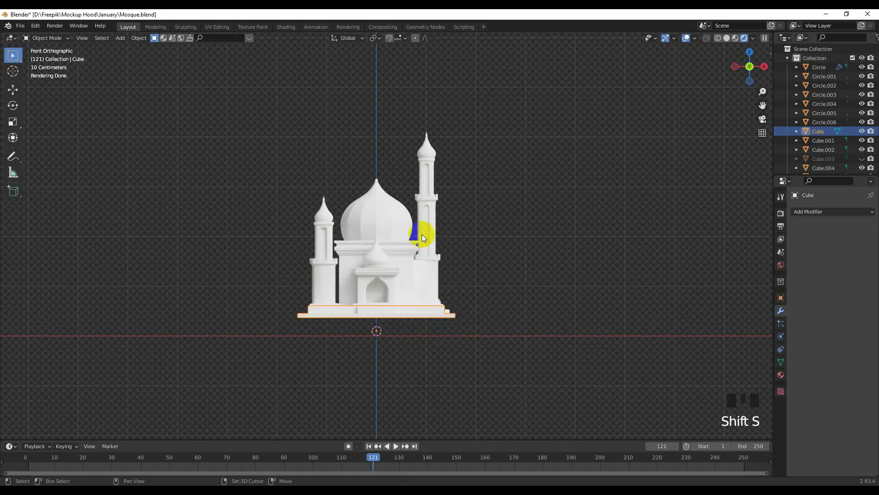
- Scale the new ground plane up about 7.9x and move it down beneath the mosque
scroll("down", 3)
key("s")
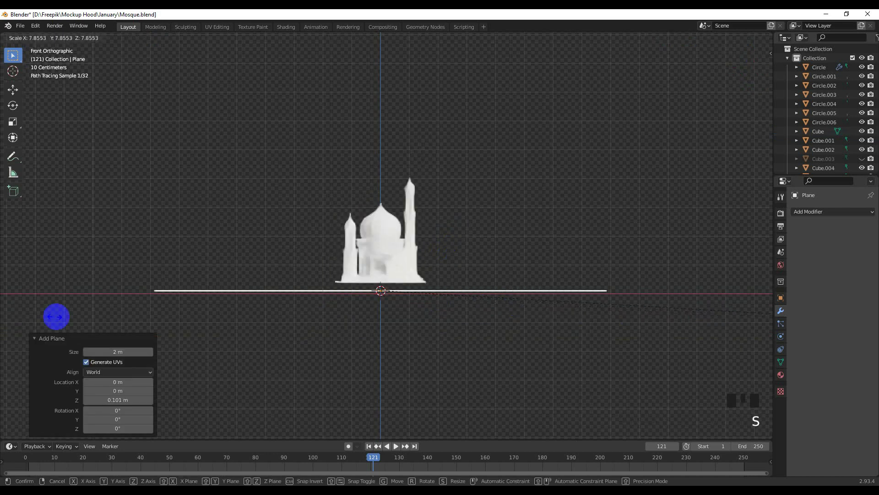
scroll("up", 3)
left_click_drag(461, 263, 436, 245)
scroll("up", 3)
key("g")
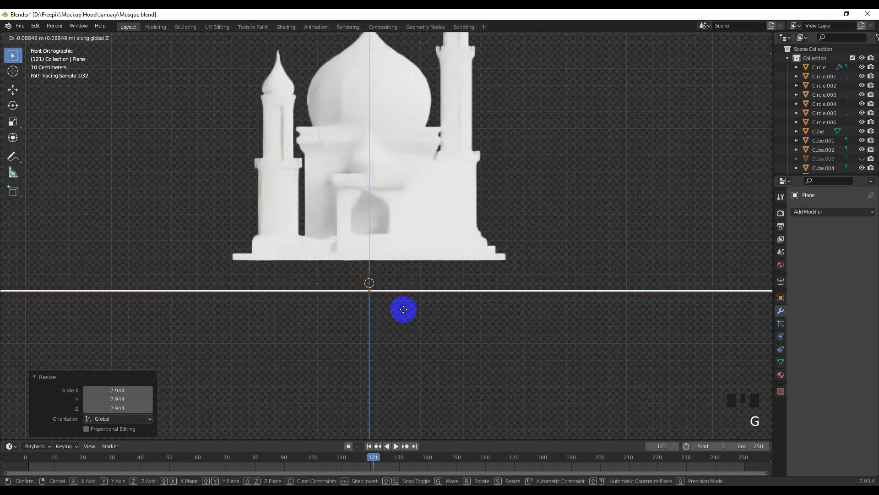
scroll("down", 3)
- Select all mosque objects and lower them along Z so the base rests on the plane
left_click(249, 99)
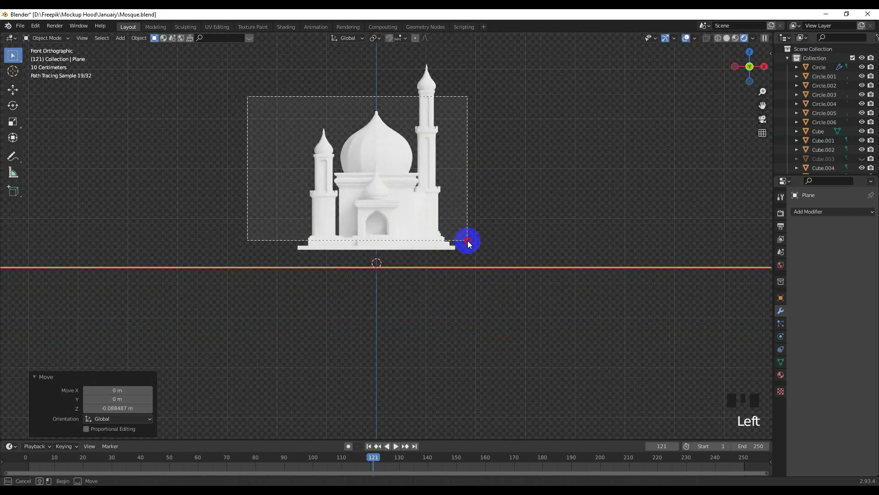
scroll("up", 3)
key("g")
left_click(509, 186)
scroll("down", 3)
left_click(277, 91)
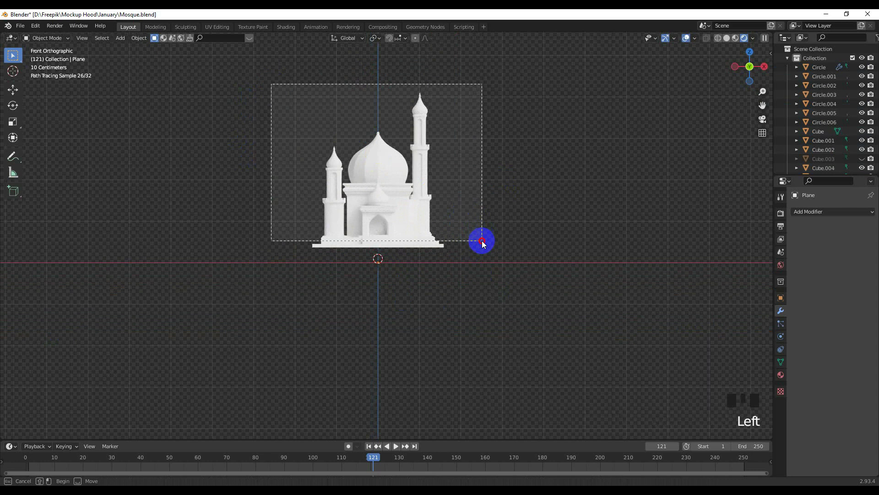
scroll("up", 3)
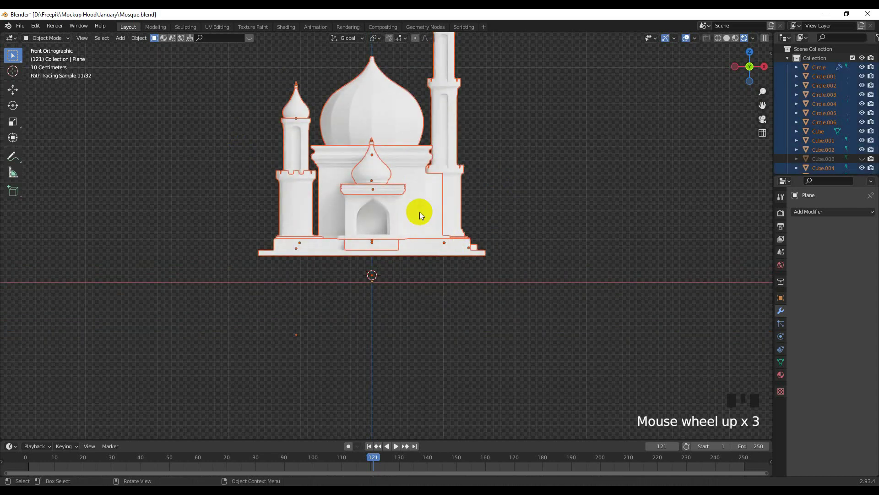
key("g")
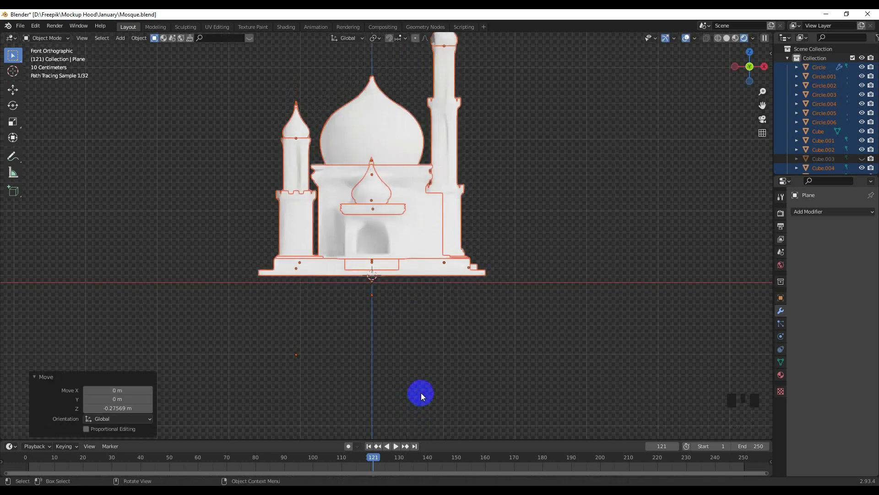
- Set the mosque parts' origins to the 3D cursor and nudge them down onto the ground
scroll("up", 3)
left_click_drag(146, 38, 154, 87)
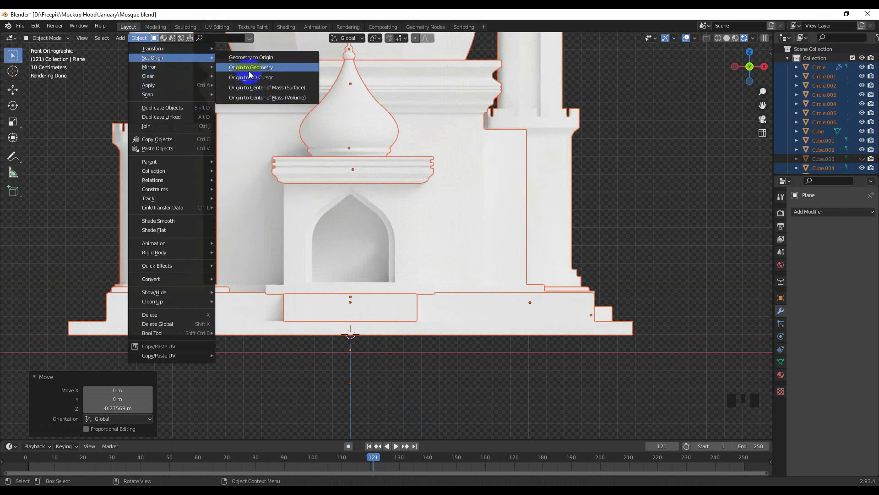
scroll("down", 3)
scroll("up", 3)
key("g")
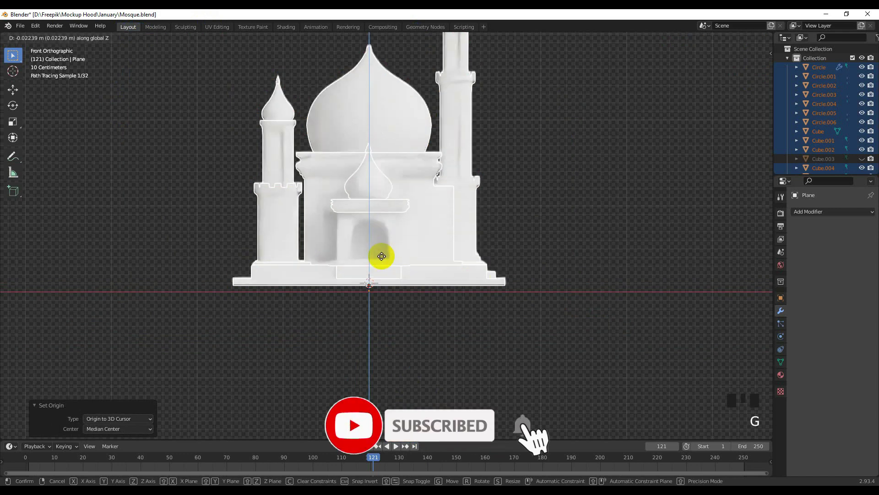
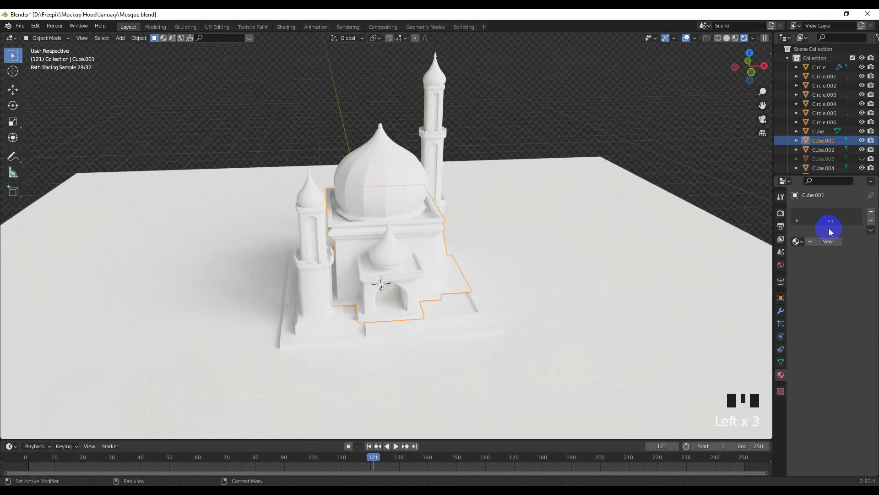
- Give the main body Cube.001 a new material in Material Properties
left_click_drag(834, 243, 866, 266)
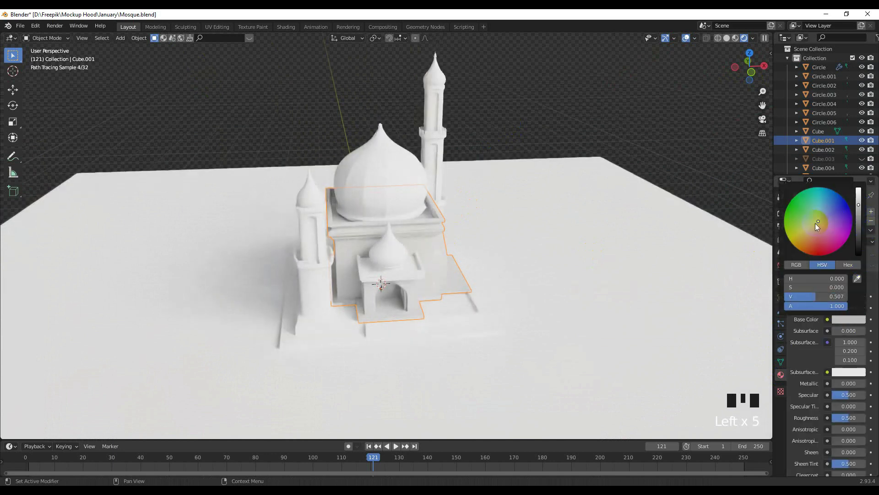
scroll("up", 3)
left_click_drag(538, 232, 850, 321)
left_click_drag(850, 321, 847, 303)
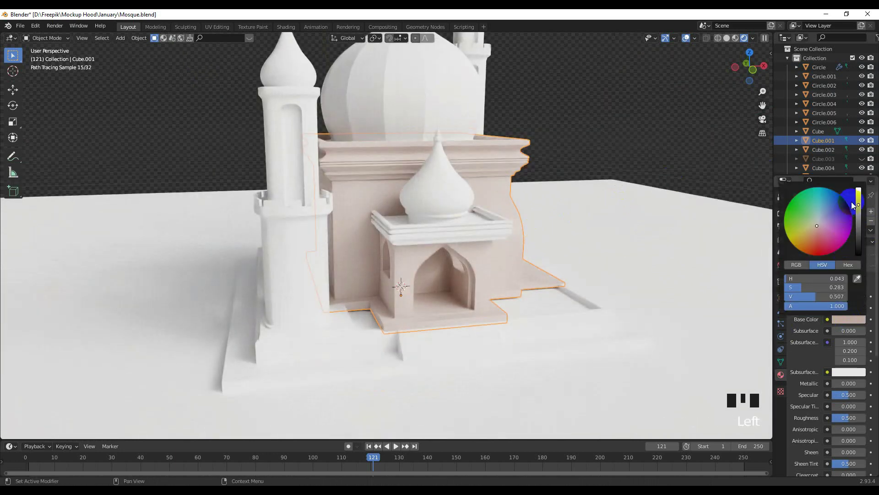
left_click(630, 139)
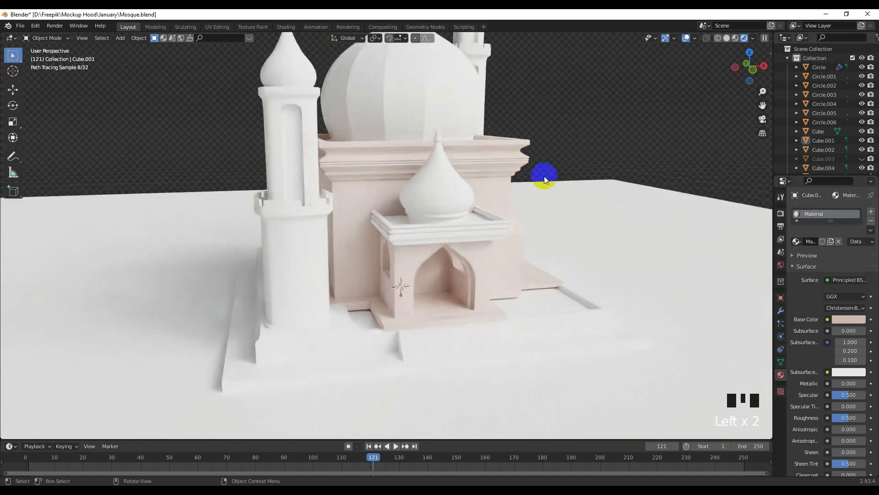
- Set the material's Base Color to a pale pink on the HSV wheel
left_click_drag(528, 191, 323, 232)
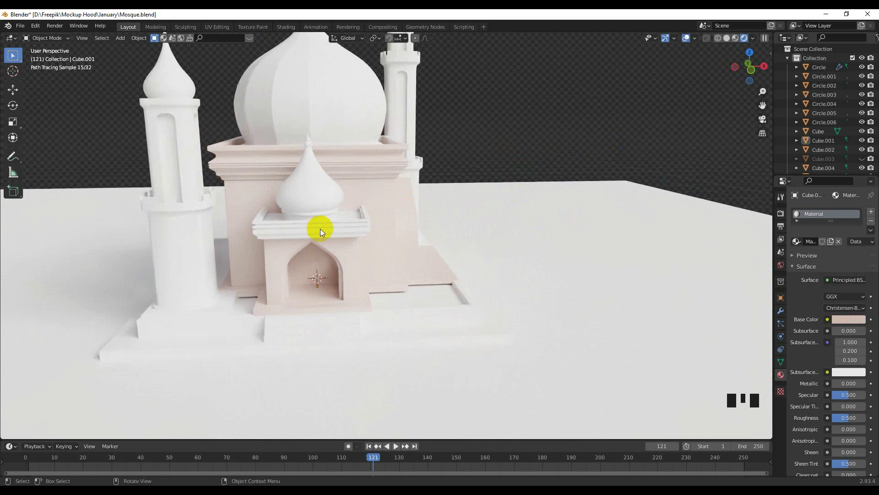
left_click(324, 232)
left_click(385, 210)
left_click(578, 128)
left_click_drag(487, 187, 303, 243)
left_click(303, 243)
left_click_drag(311, 231, 317, 251)
left_click(318, 252)
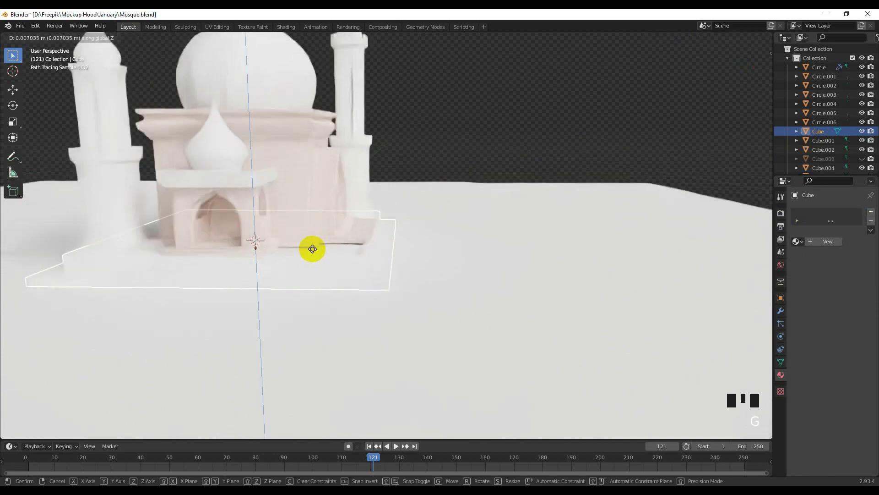
scroll("up", 3)
left_click(304, 245)
- Select the main body's bottom geometry and move it down about 0.044 m along Z
scroll("down", 3)
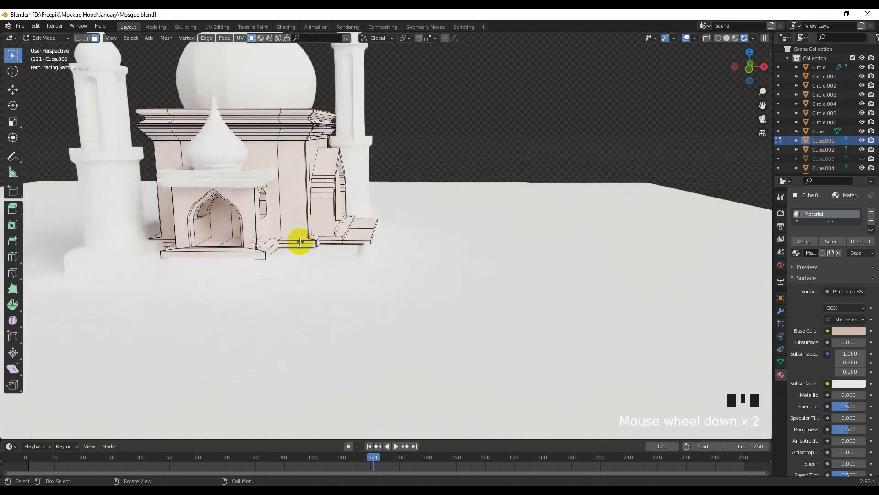
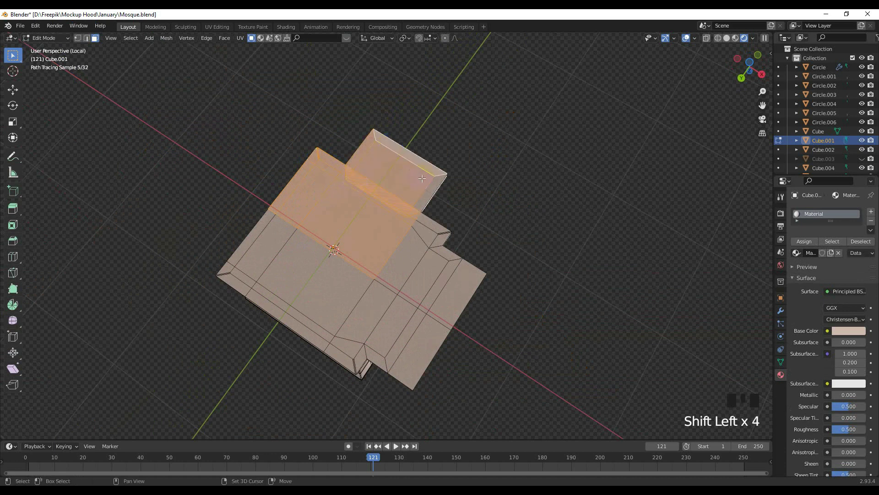
left_click(440, 179)
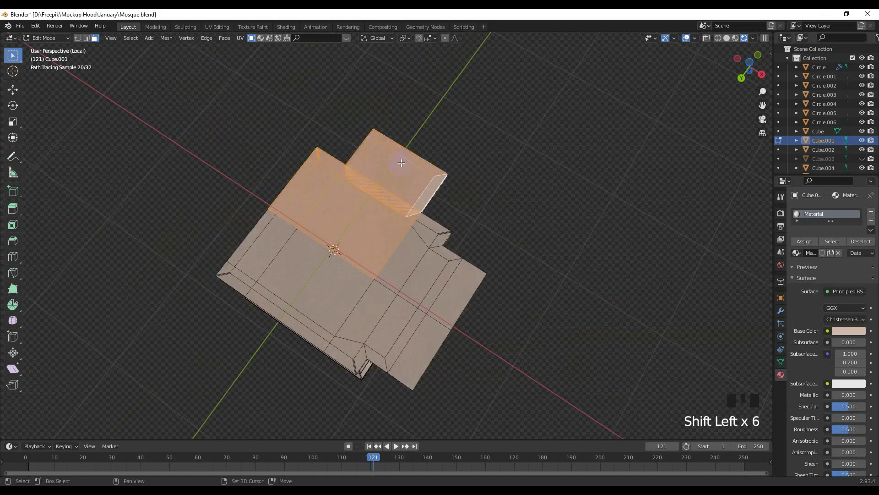
left_click(376, 136)
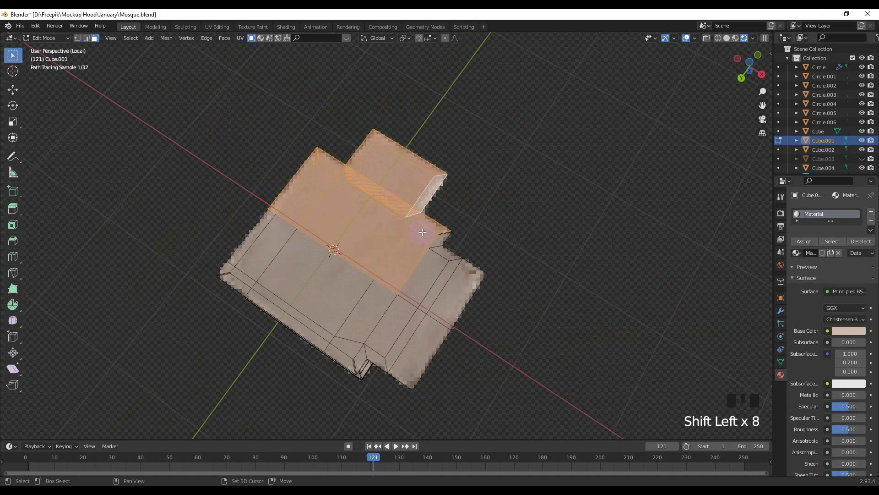
left_click(425, 244)
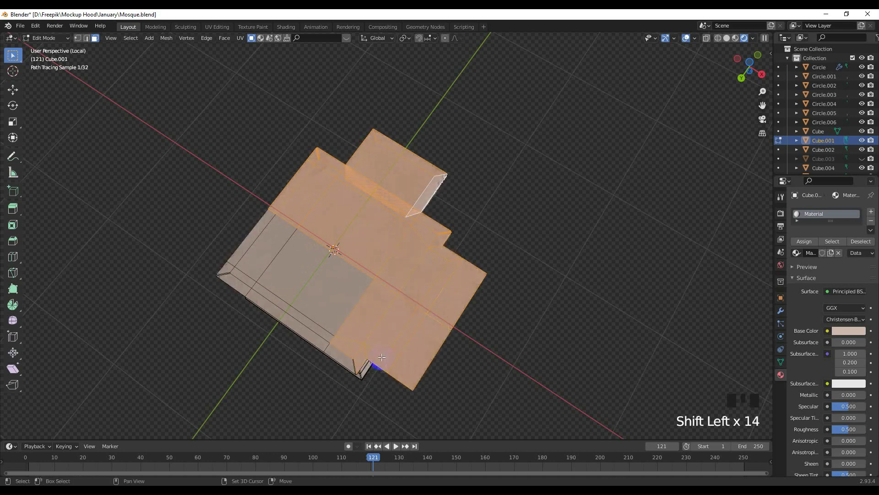
scroll("up", 3)
middle_click(372, 312)
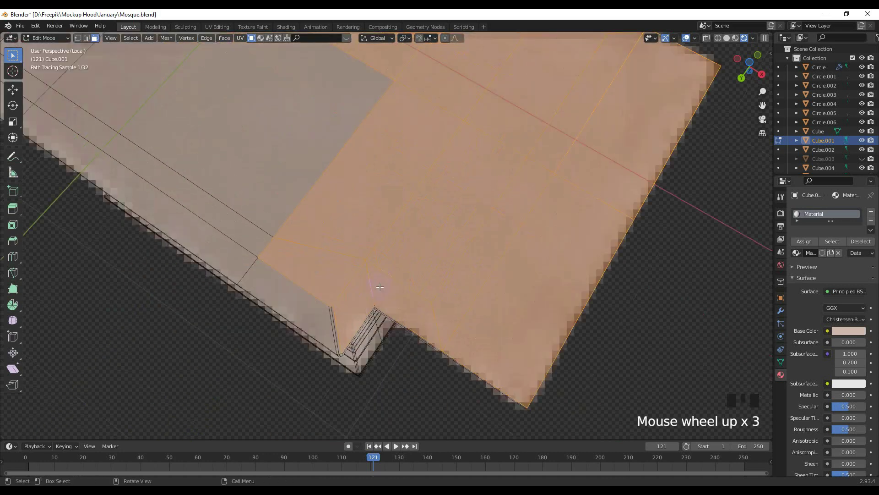
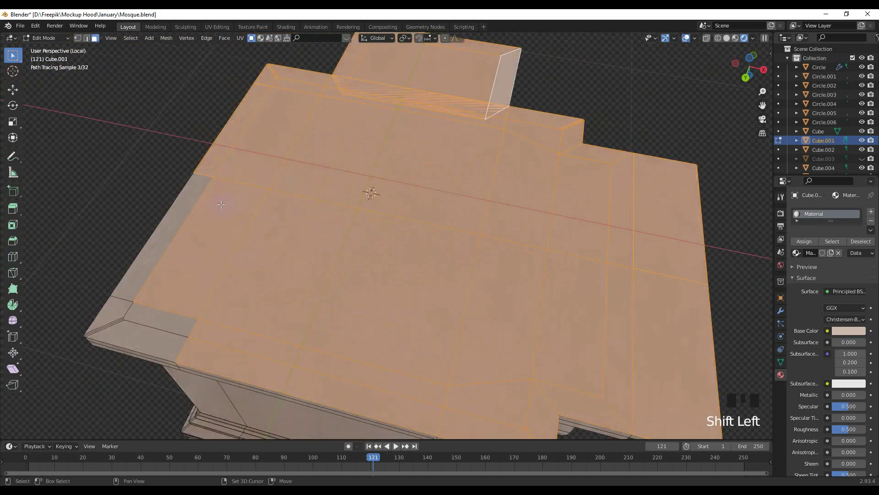
left_click(204, 183)
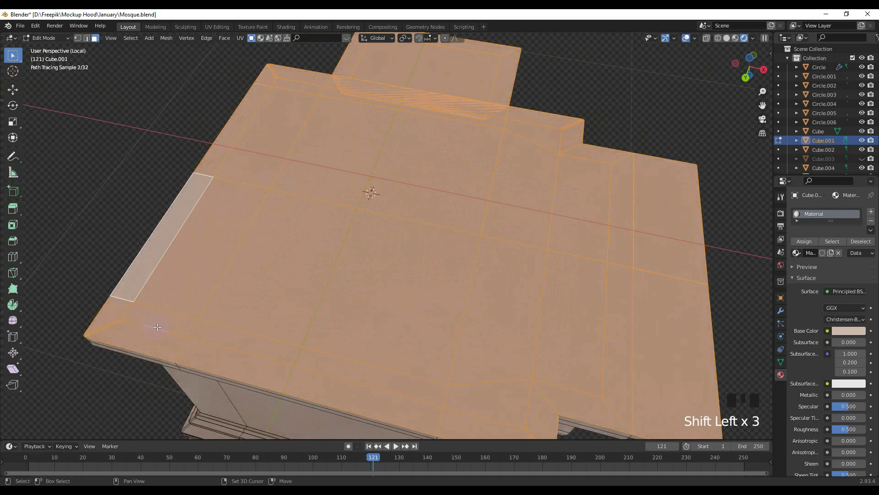
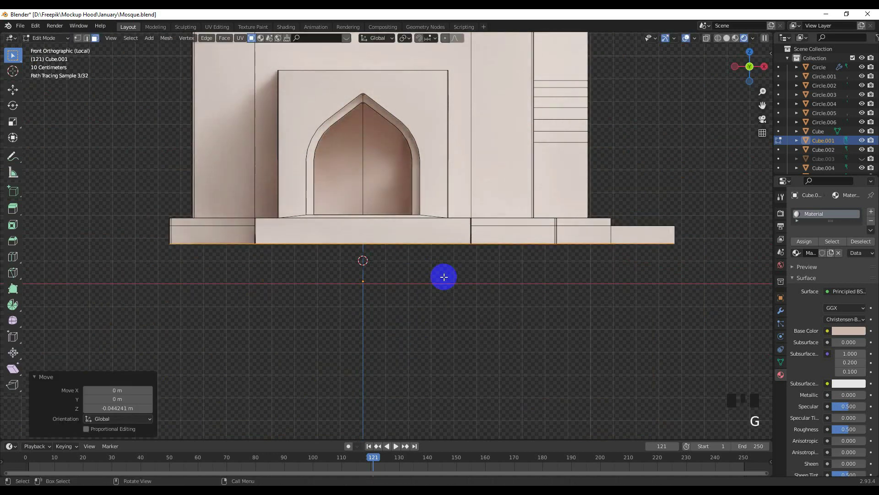
scroll("down", 3)
key("/")
- Return to Object Mode, orbit the mosque and select the left minaret's lower section
left_click(542, 82)
scroll("down", 3)
left_click_drag(360, 192, 384, 207)
scroll("up", 3)
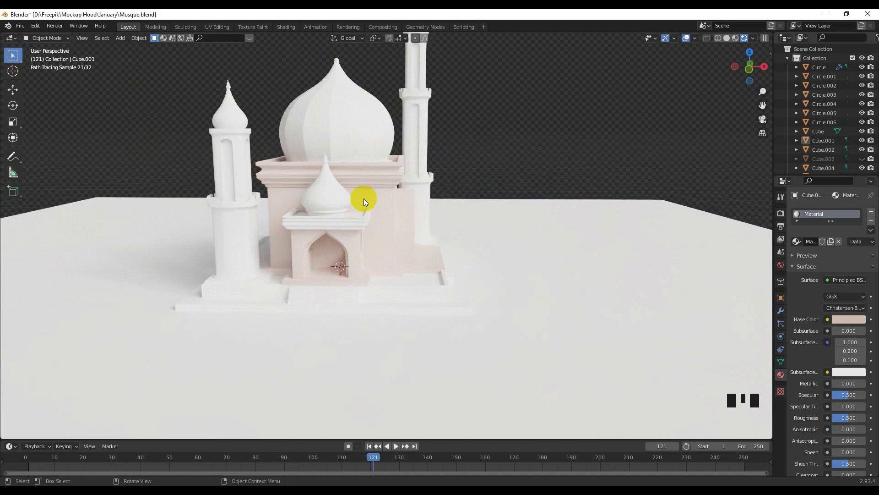
left_click(254, 245)
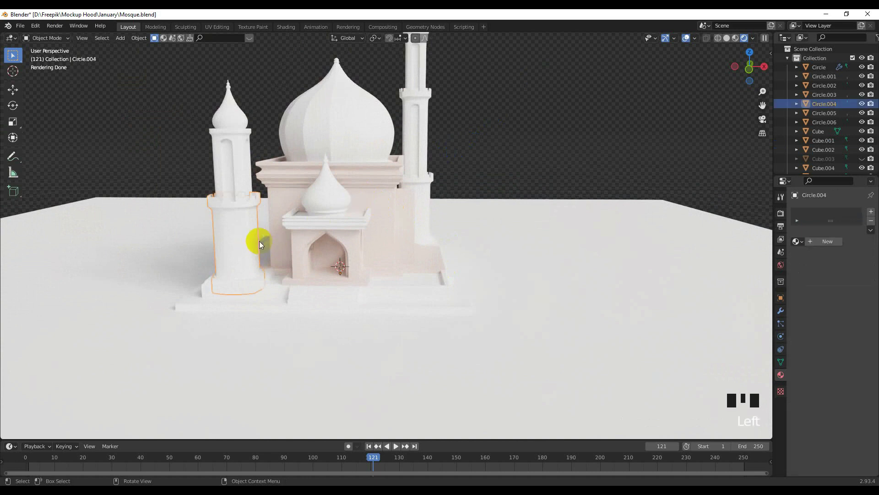
- Rename the body's material to 1, check its pink base colour, and select the left minaret's lower section
scroll("up", 3)
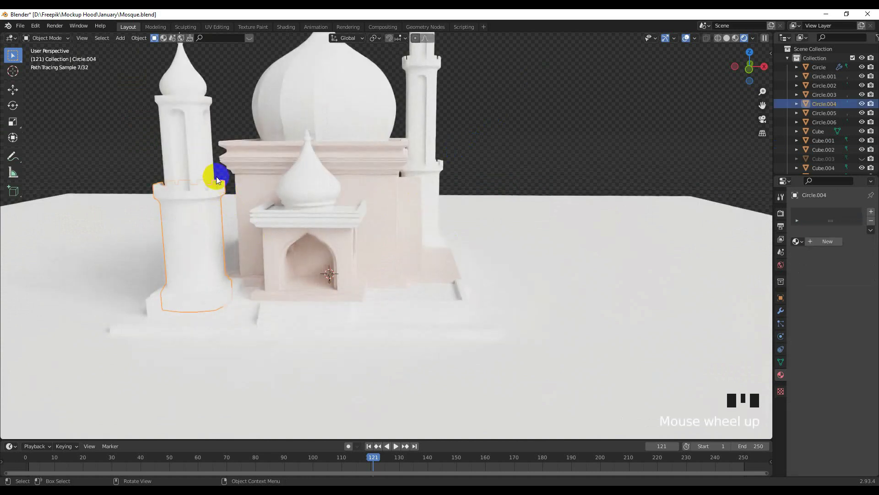
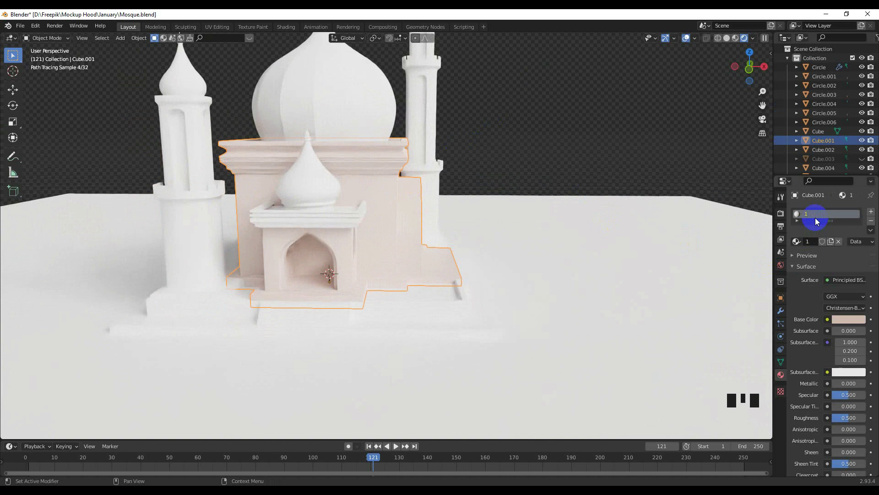
left_click(848, 320)
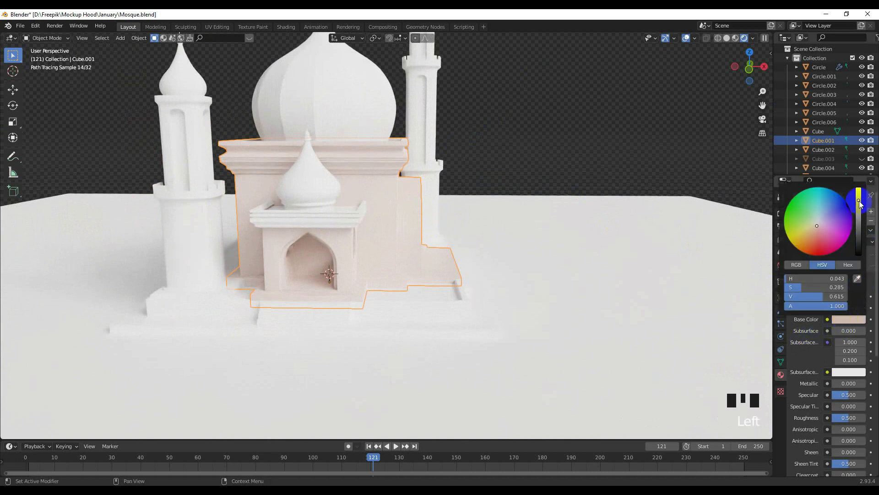
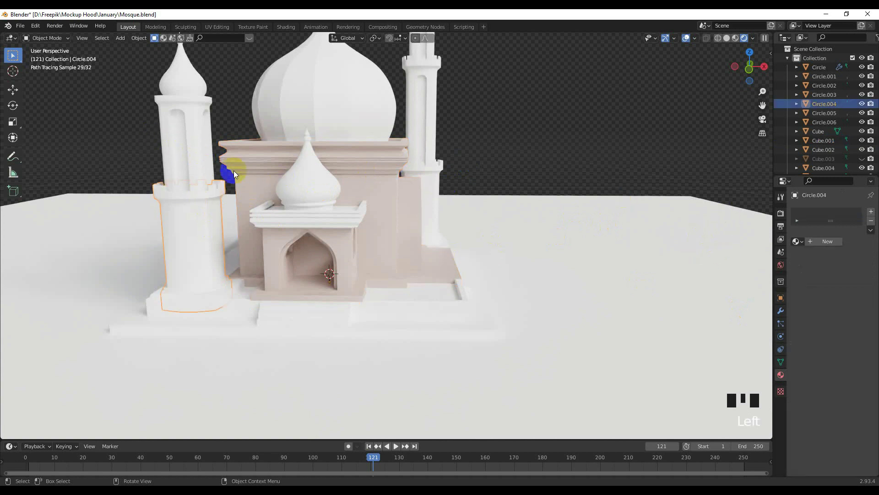
left_click(202, 166)
scroll("down", 3)
scroll("up", 3)
left_click(202, 216)
scroll("down", 3)
left_click(489, 154)
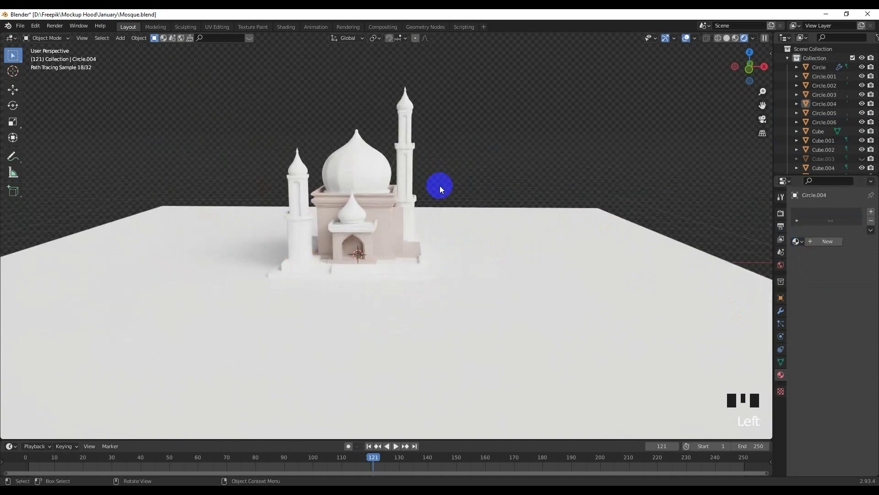
- From Right Ortho, select all mosque parts and parent them under one object (Ctrl+P)
key("KP_3")
left_click(287, 173)
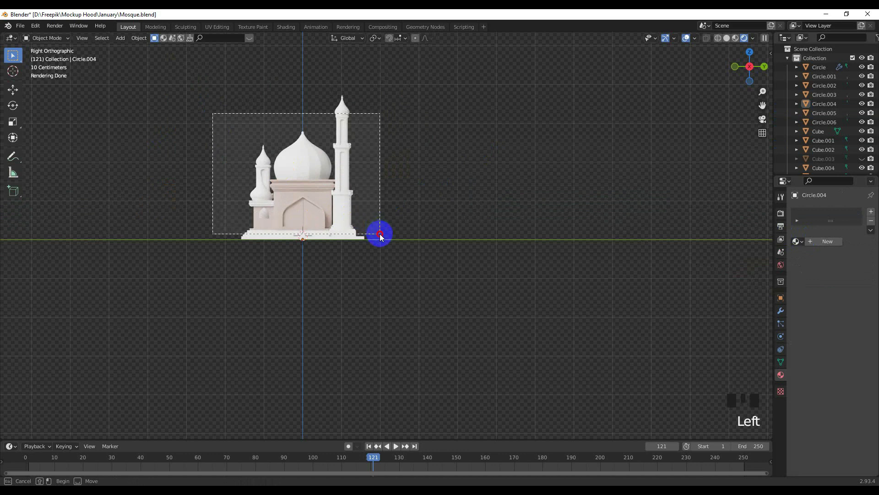
scroll("up", 3)
left_click(293, 152)
key("ctrl+p")
left_click(398, 130)
- Orbit to a perspective view of the grouped mosque with the minarets sharing material 1
scroll("up", 3)
left_click_drag(344, 151, 323, 225)
scroll("up", 3)
left_click_drag(310, 218, 322, 207)
scroll("down", 3)
left_click_drag(307, 220, 294, 227)
scroll("up", 3)
left_click_drag(273, 211, 175, 274)
left_click(175, 274)
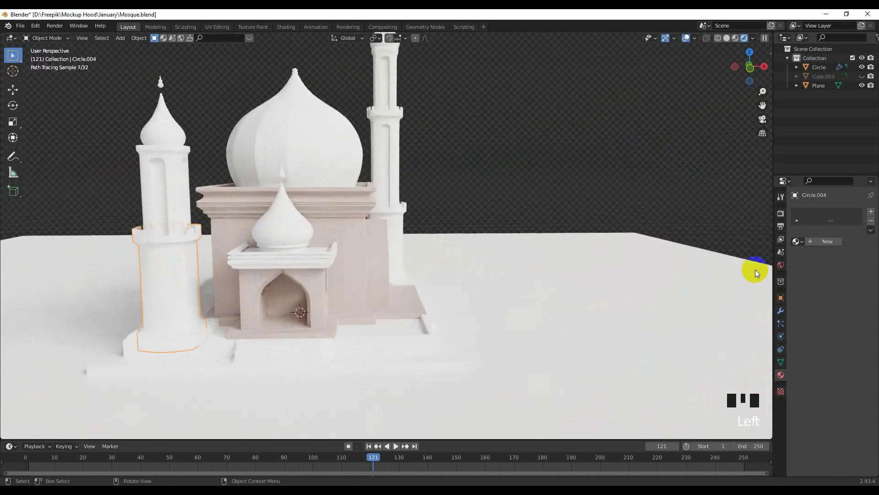
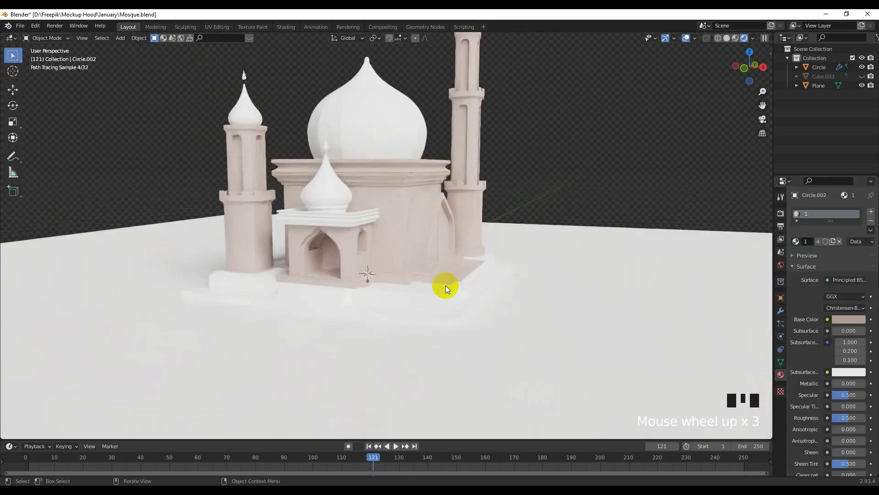
- Add a single-user material 1.001 to the platform Cube with its Base Color value lowered to dark brown
left_click(442, 306)
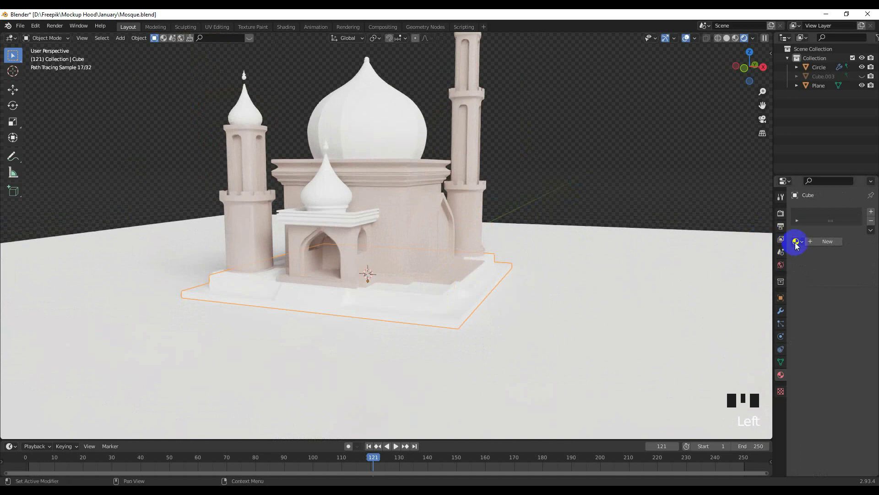
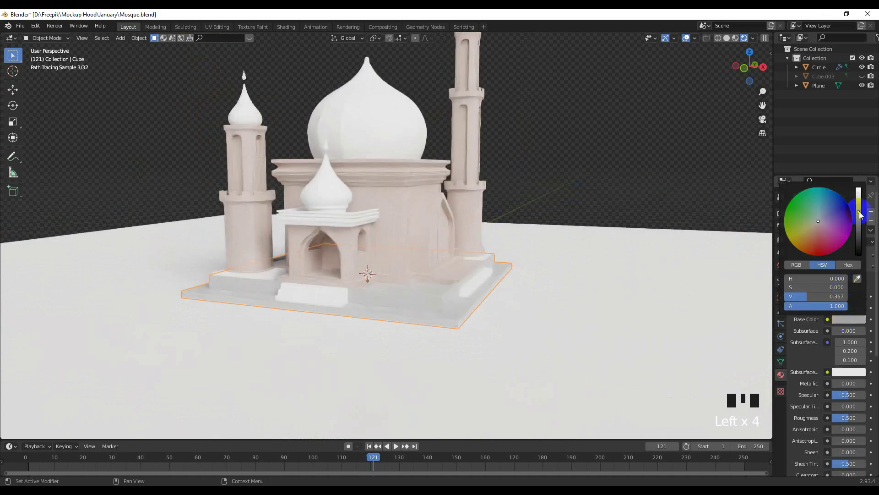
scroll("up", 3)
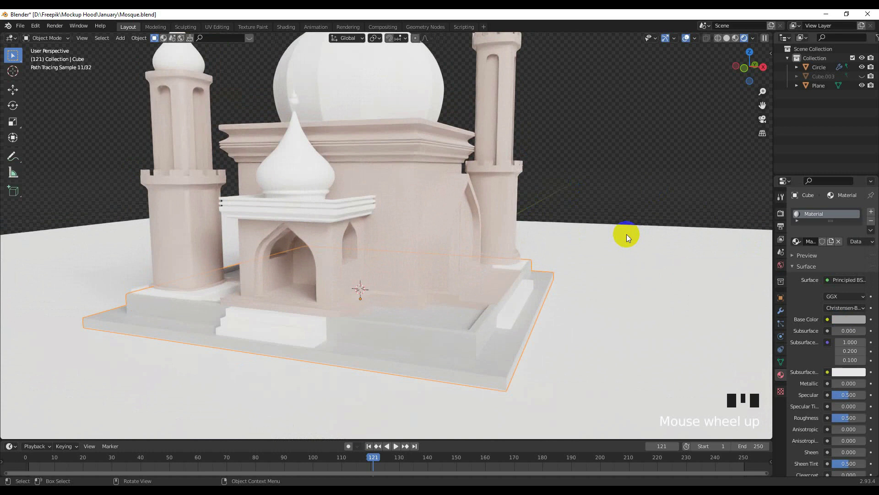
scroll("down", 3)
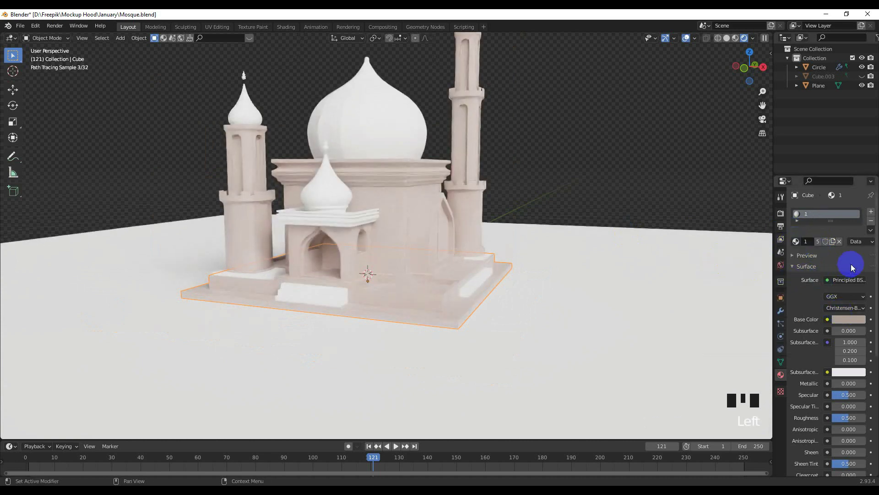
left_click_drag(835, 246, 847, 320)
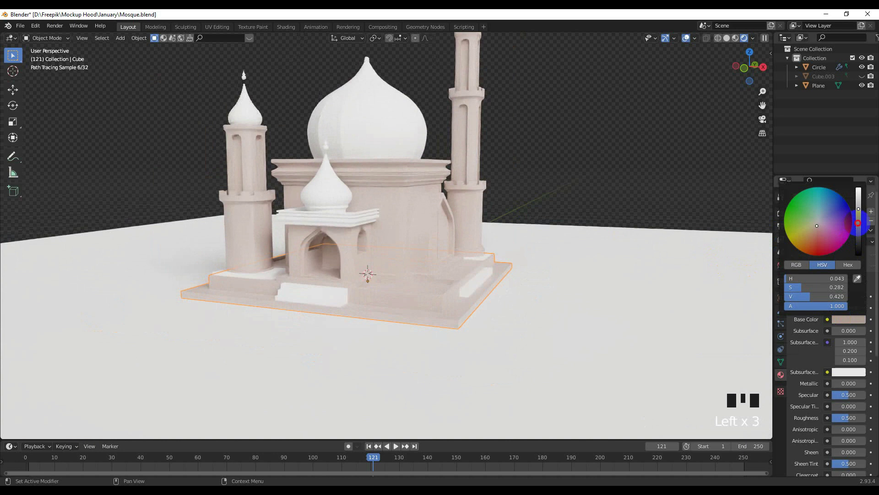
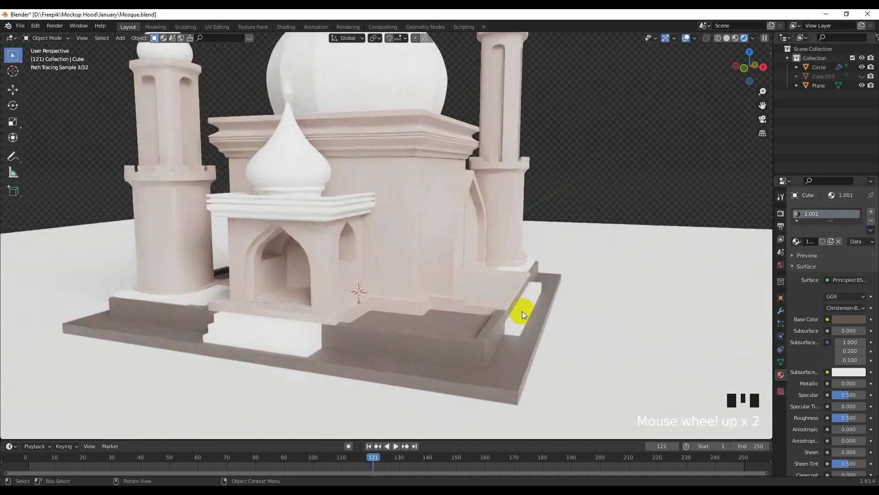
left_click(850, 321)
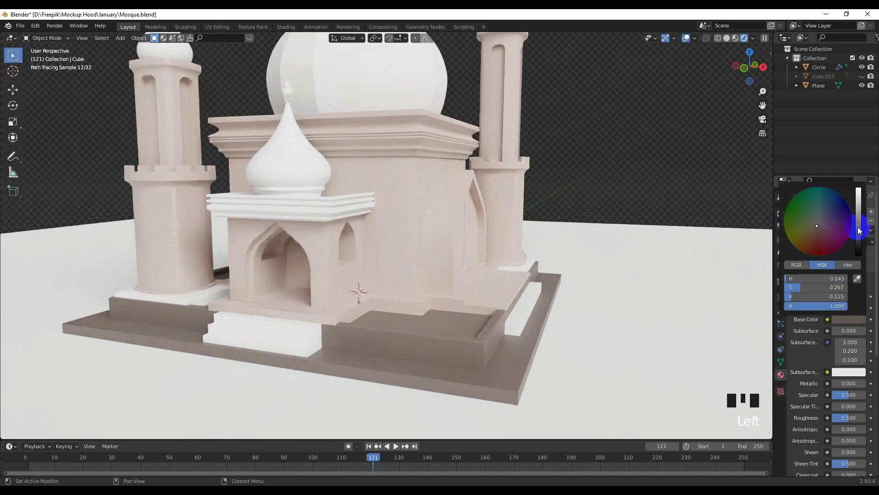
left_click(585, 186)
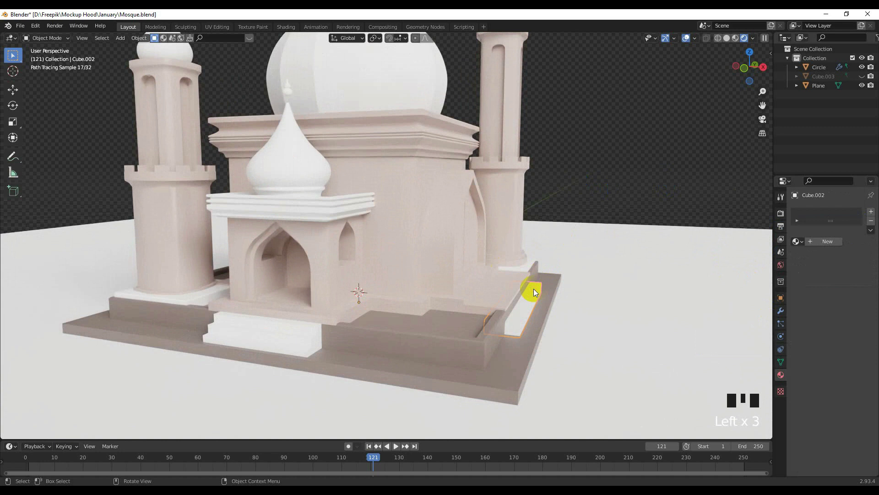
- In Cube.001's Edit Mode, select the side step's outer edge and extrude a new ledge with E
left_click(516, 298)
scroll("up", 3)
left_click_drag(518, 302, 499, 290)
key("Tab")
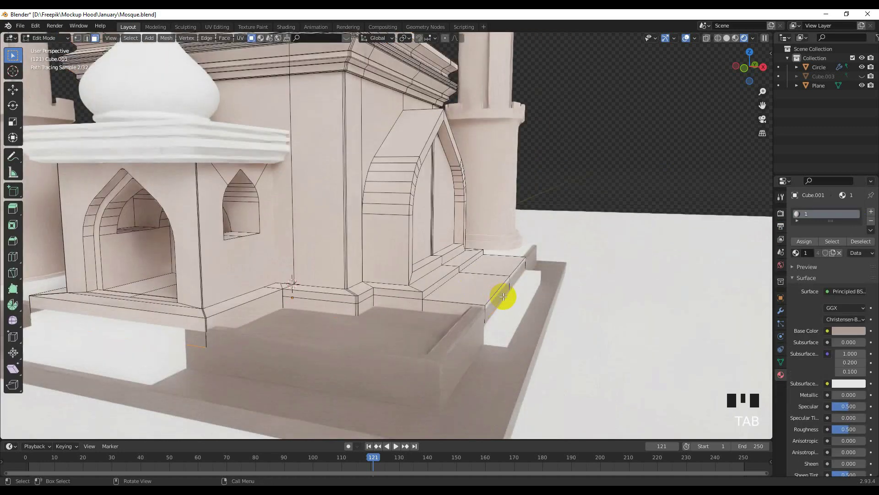
left_click(501, 292)
left_click(511, 279)
key("e")
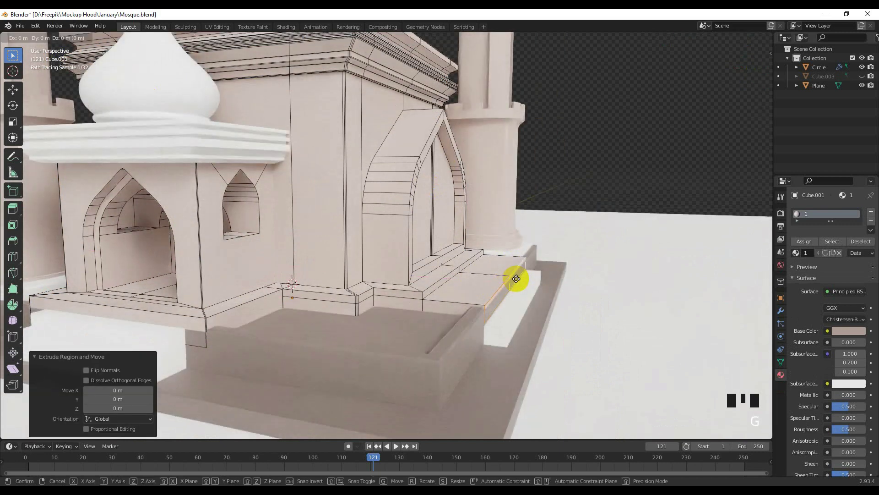
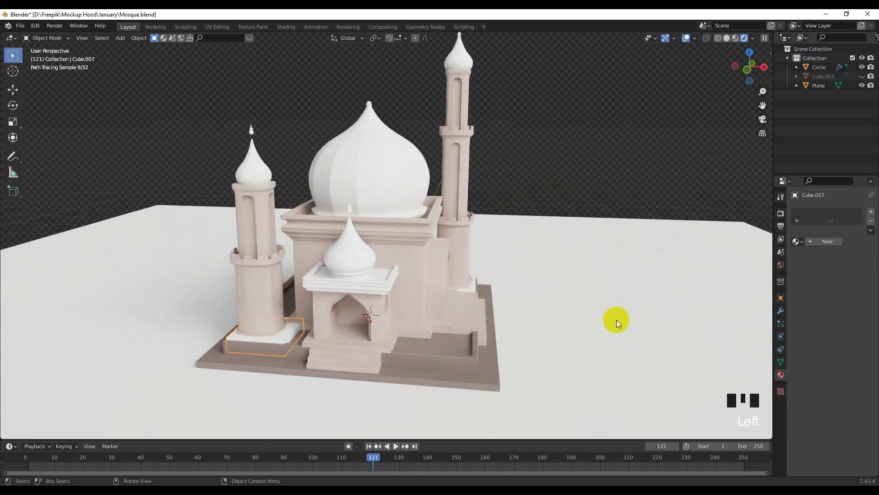
- Select the small side step block Cube.002 and link the beige building material 1 to it
left_click_drag(803, 244, 504, 298)
left_click_drag(505, 298, 462, 279)
left_click(462, 279)
left_click_drag(803, 241, 668, 205)
scroll("up", 3)
scroll("down", 3)
left_click_drag(439, 280, 420, 273)
left_click(420, 272)
scroll("up", 3)
left_click_drag(414, 273, 418, 421)
left_click(417, 421)
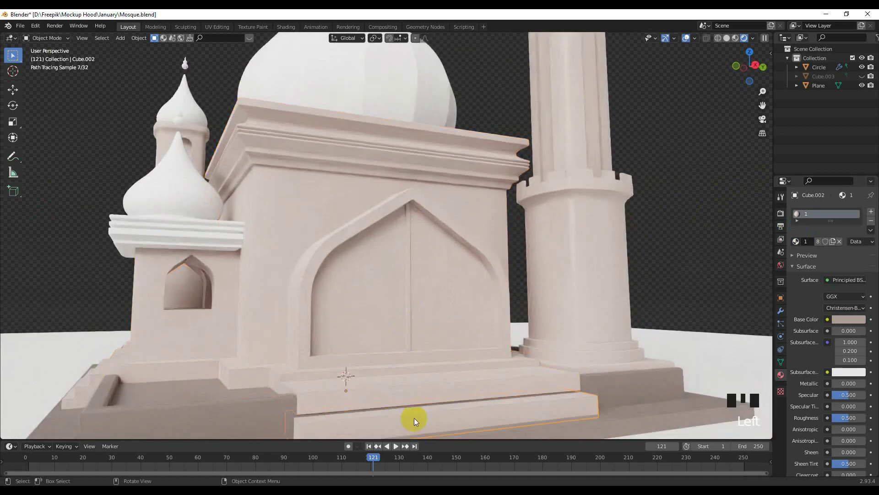
- Select the main building Cube.001, switch to side view (numpad 3) and enter Edit Mode on the doorway
scroll("down", 3)
key("g")
left_click(635, 289)
scroll("up", 3)
key("KP_3")
scroll("up", 3)
left_click(427, 316)
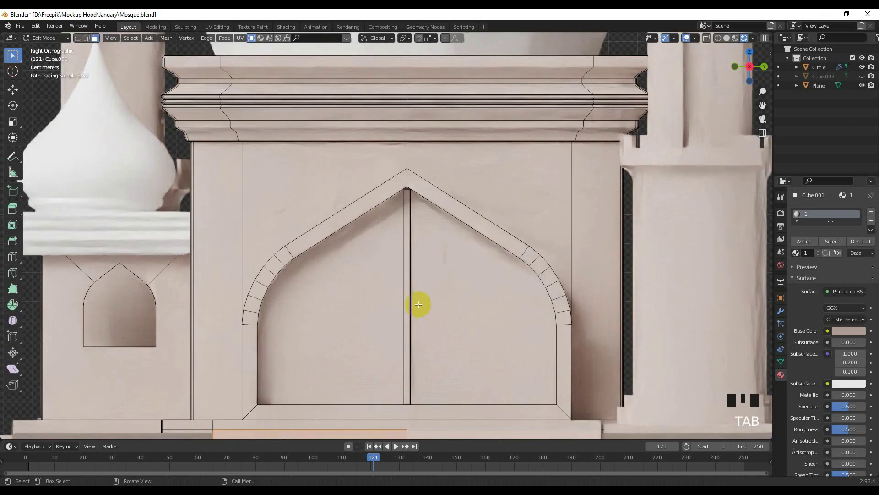
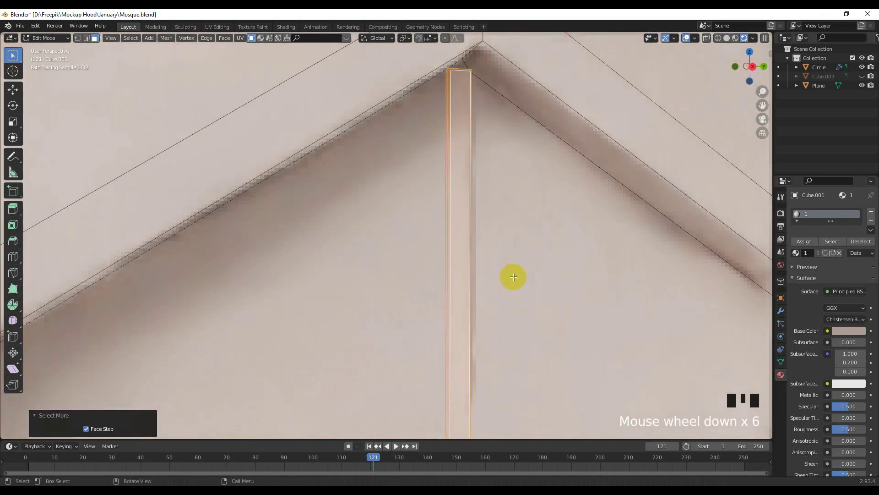
- Set Material.001's Base Color value near 0 and assign it to the door divider faces
left_click_drag(874, 212, 856, 340)
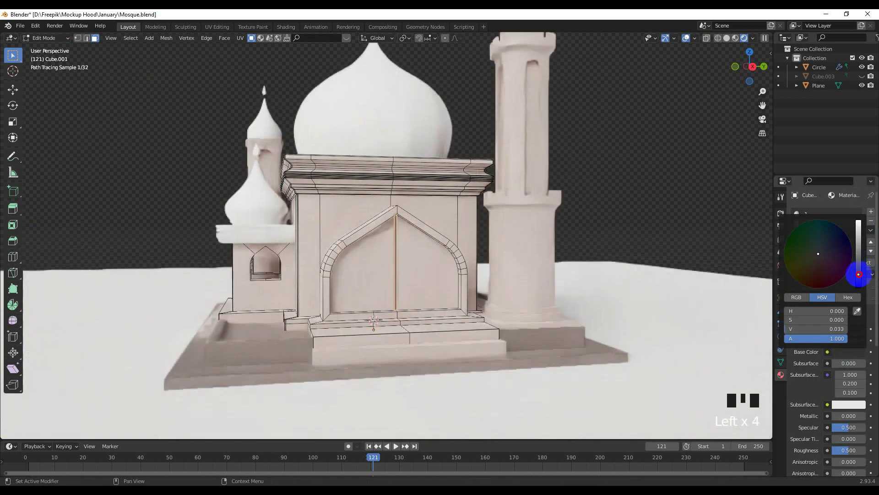
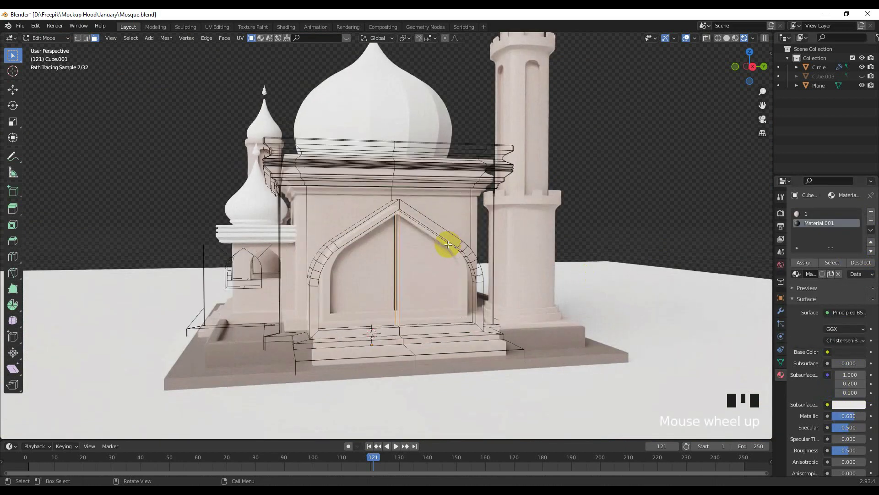
left_click(850, 353)
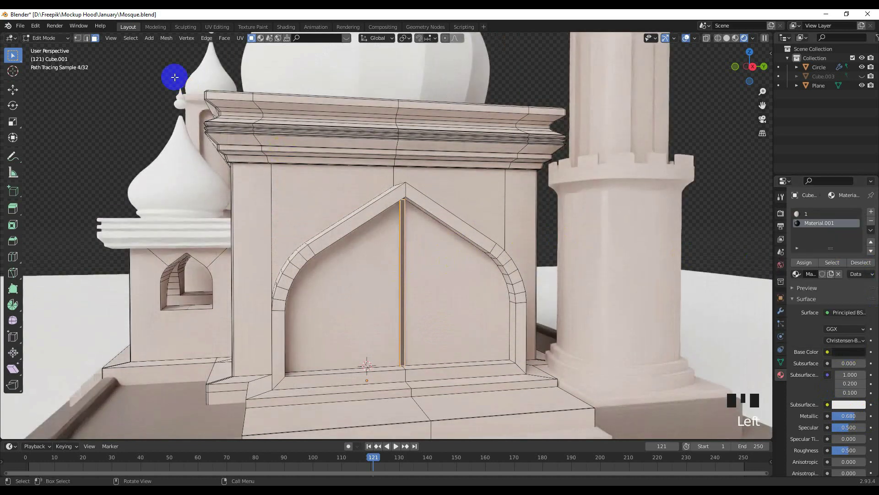
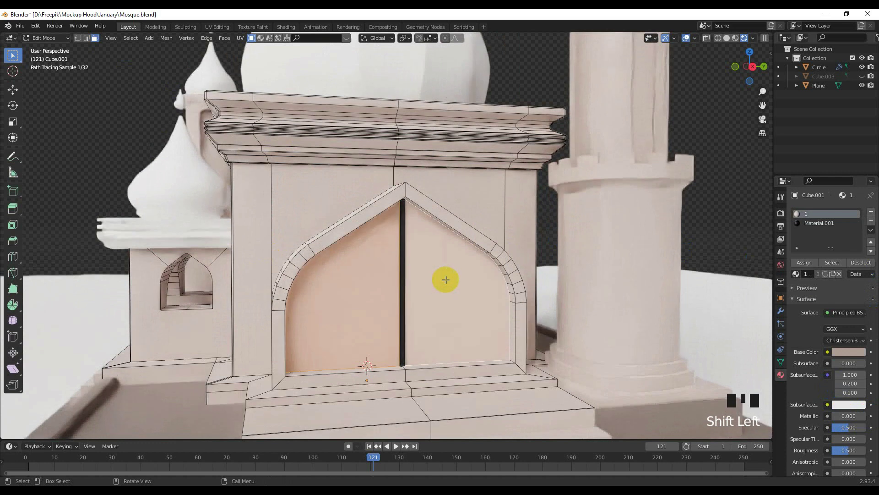
left_click_drag(871, 215, 840, 368)
scroll("down", 3)
scroll("down", 3)
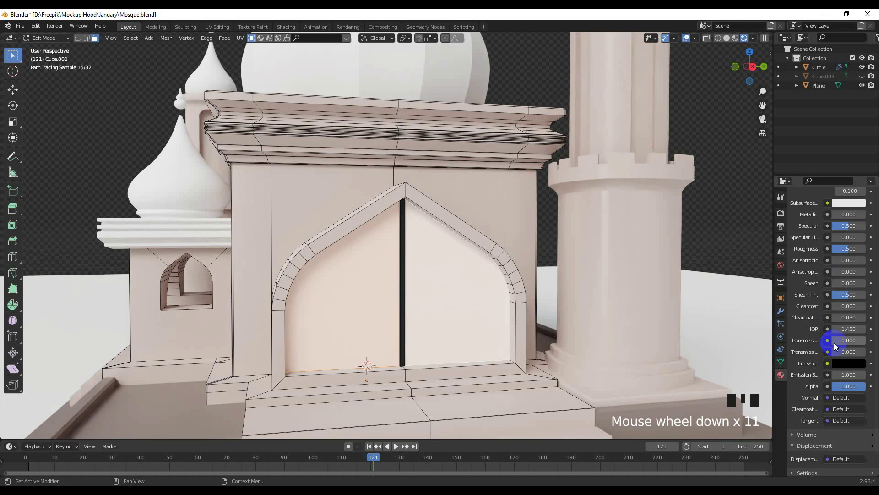
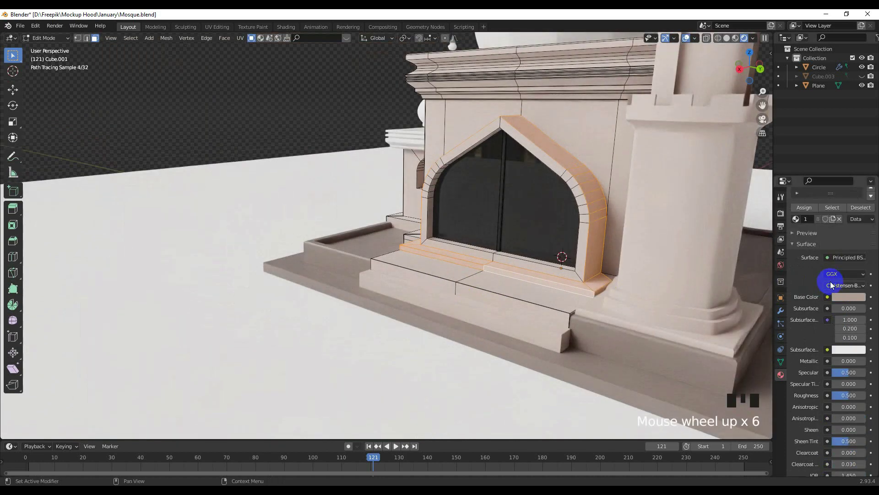
- Lower the new frame material's Base Color to dark grey and assign it to the arch frame faces
scroll("up", 3)
left_click_drag(873, 217, 850, 353)
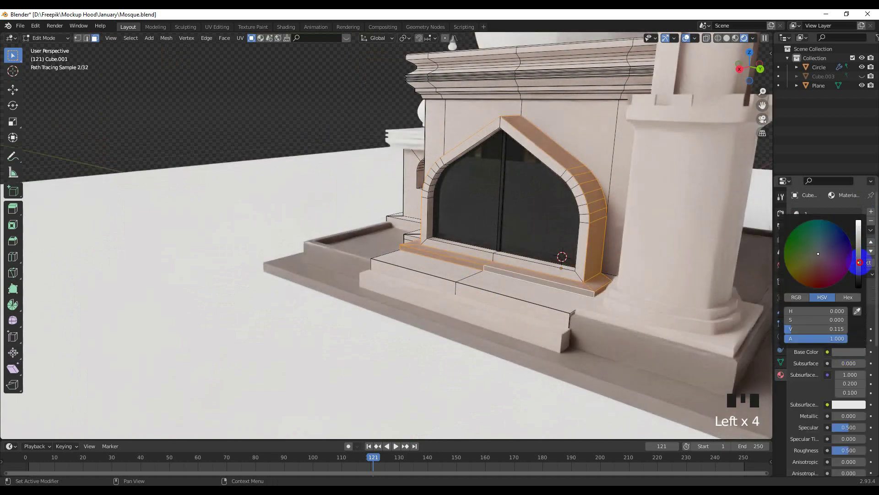
left_click_drag(613, 250, 623, 260)
scroll("down", 3)
- Preview the frame in Object Mode, then return to Edit Mode with the frame faces reselected
key("Tab")
scroll("up", 3)
left_click(470, 259)
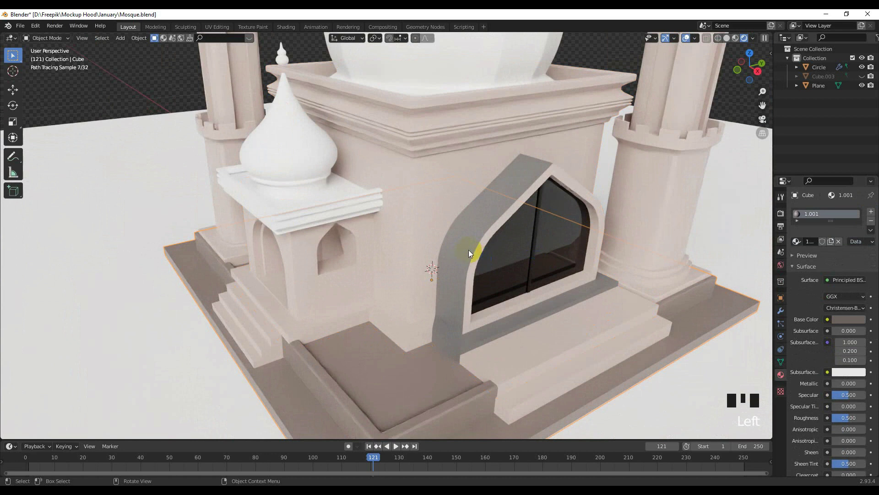
key("Tab")
left_click(479, 252)
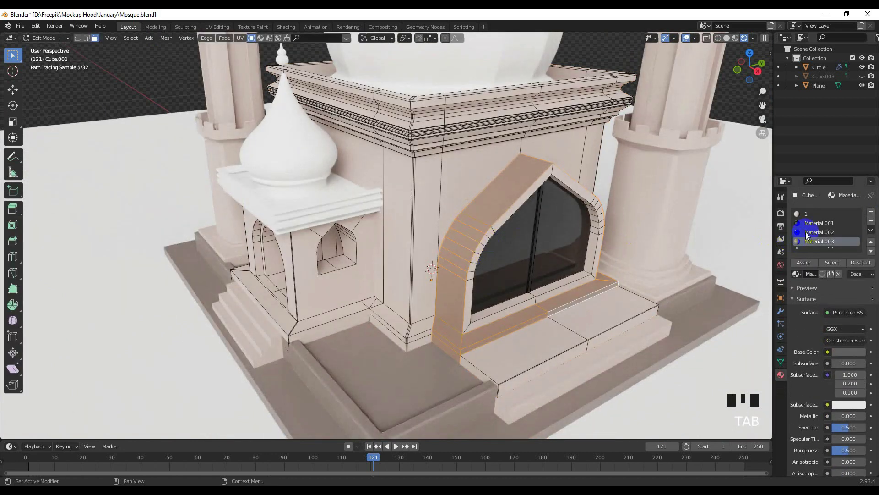
- Assign the wall material slot 1.001 back to the door frame and leave Edit Mode to check it
scroll("down", 3)
scroll("up", 3)
left_click(803, 276)
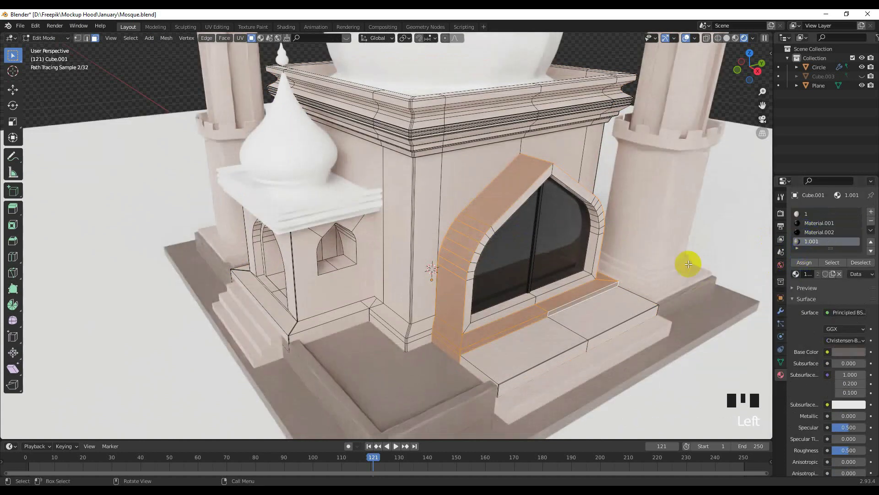
scroll("down", 3)
key("Tab")
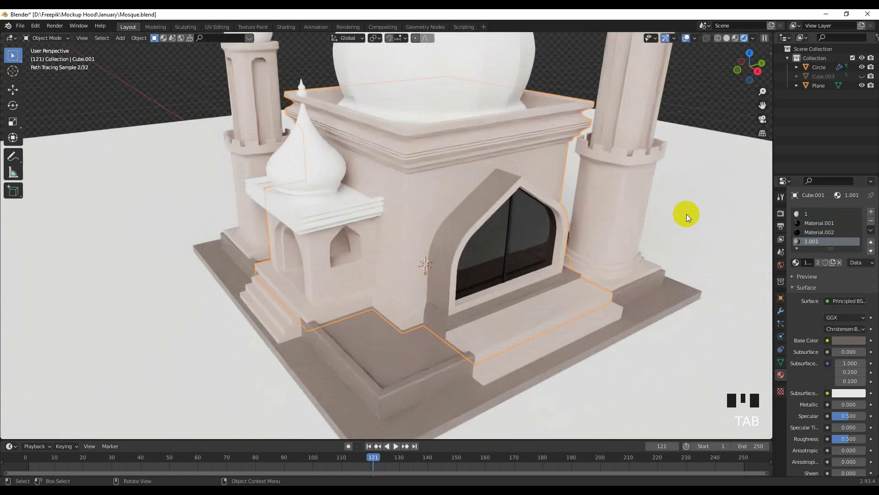
- Select the base Cube, enter Edit Mode and select the floor face before the entrance
scroll("down", 3)
left_click(693, 164)
scroll("up", 3)
left_click_drag(461, 252, 453, 248)
scroll("up", 3)
left_click_drag(458, 267, 417, 346)
key("Tab")
left_click(392, 350)
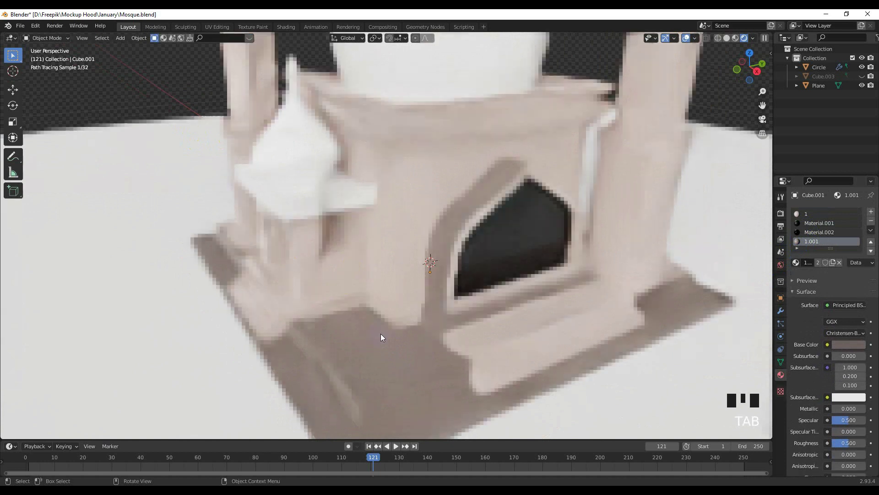
left_click(384, 341)
- Add Material.004 to that floor face with a warm tan Base Color
left_click(374, 342)
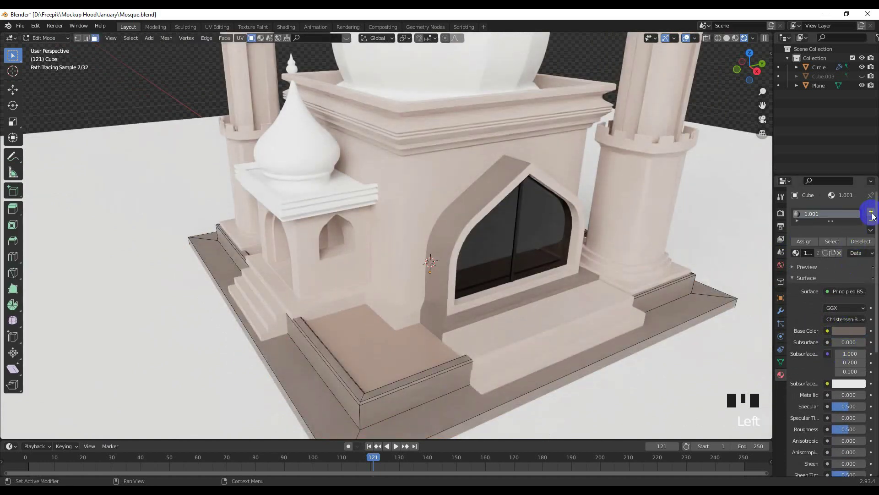
left_click_drag(874, 215, 813, 278)
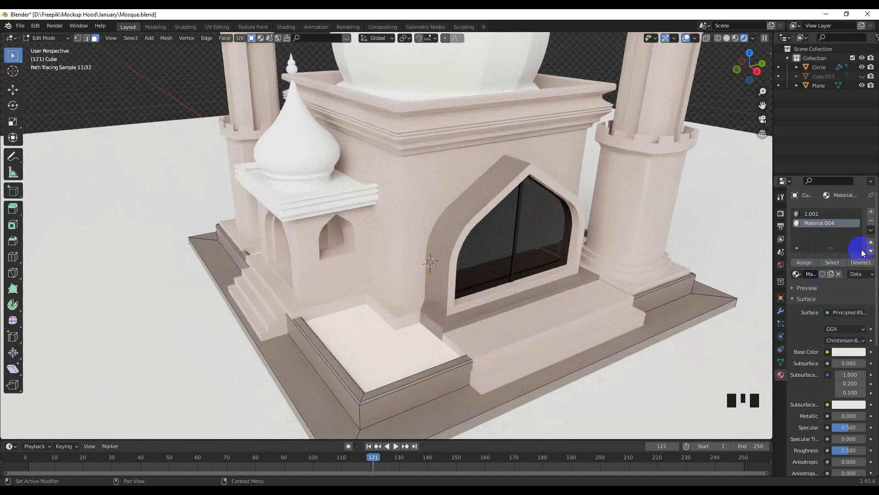
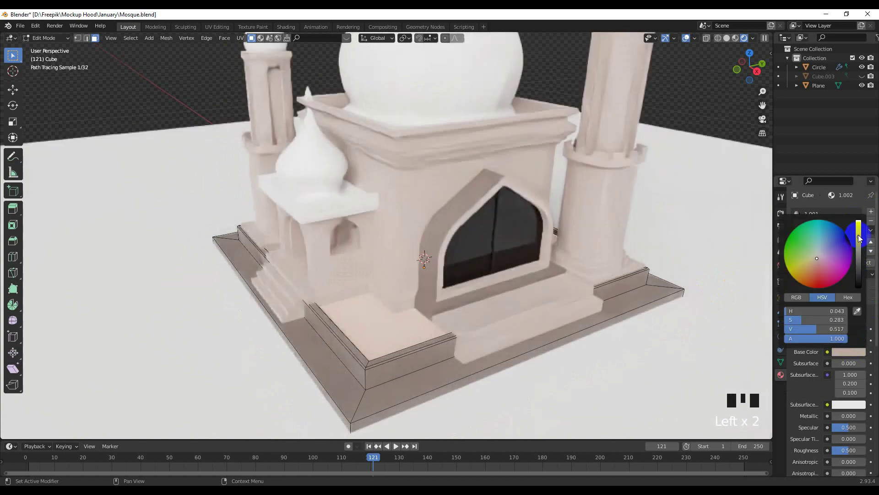
left_click(851, 357)
left_click(841, 355)
left_click(846, 351)
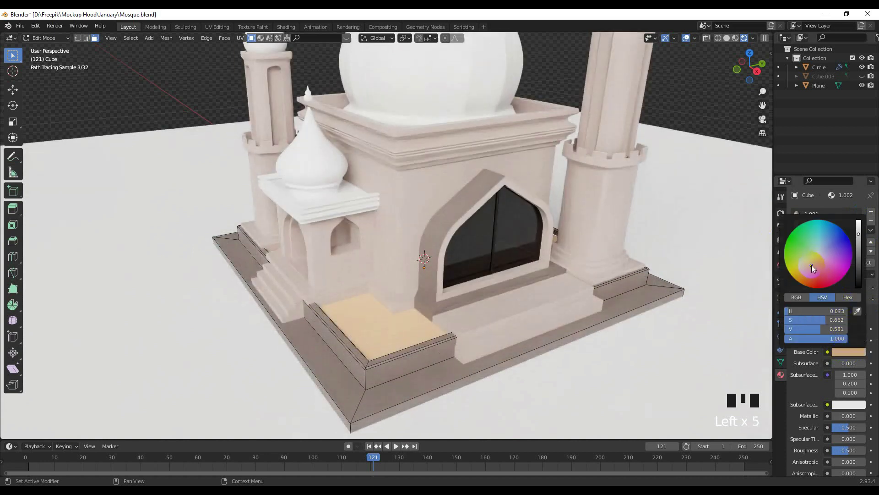
scroll("down", 3)
- Return to Object Mode and frame the whole mosque in the viewport
key("Tab")
left_click(672, 135)
scroll("up", 3)
scroll("up", 3)
scroll("down", 3)
left_click_drag(365, 259, 288, 249)
scroll("up", 3)
left_click_drag(332, 255, 332, 229)
left_click_drag(332, 229, 353, 234)
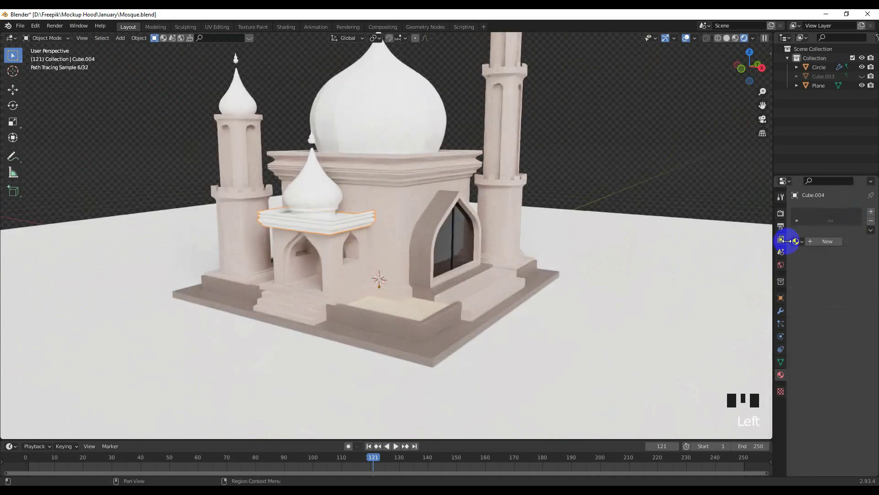
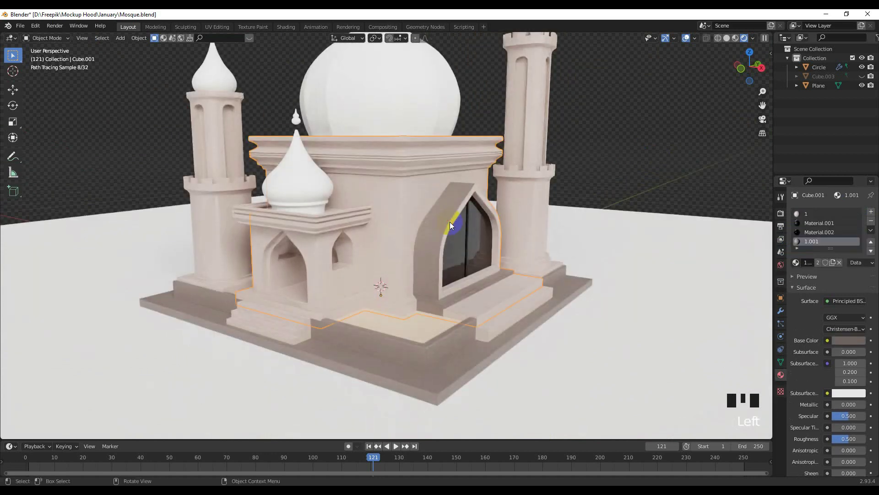
- Link the main wall material to the small balcony slab, then select the building walls object
scroll("up", 3)
left_click_drag(454, 232, 446, 232)
scroll("up", 3)
key("ctrl+z")
key("ctrl+z")
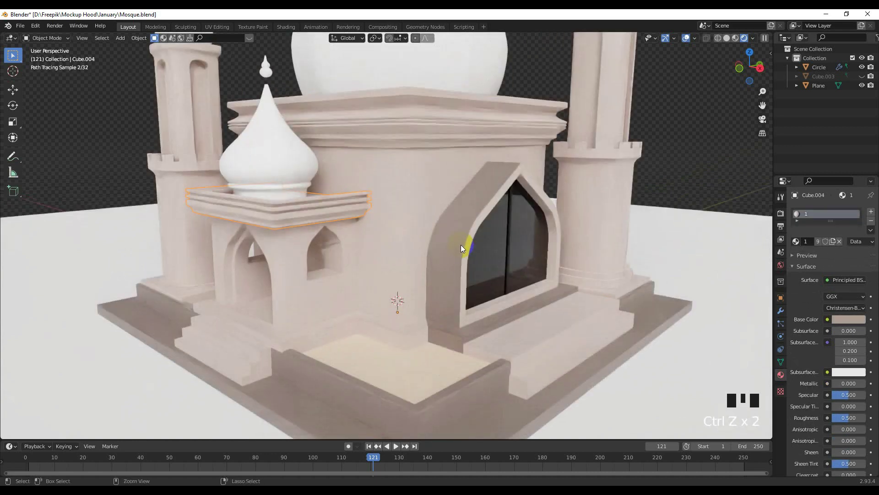
left_click(449, 243)
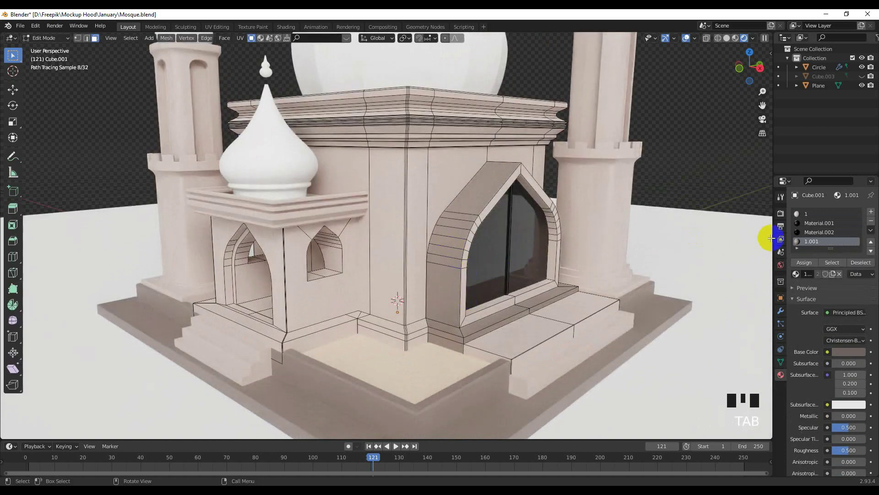
- Choose the 1.001 slot and try deleting the unused material, which Blender refuses
left_click_drag(874, 223, 813, 252)
scroll("down", 3)
scroll("up", 3)
left_click(808, 221)
left_click_drag(812, 265, 815, 245)
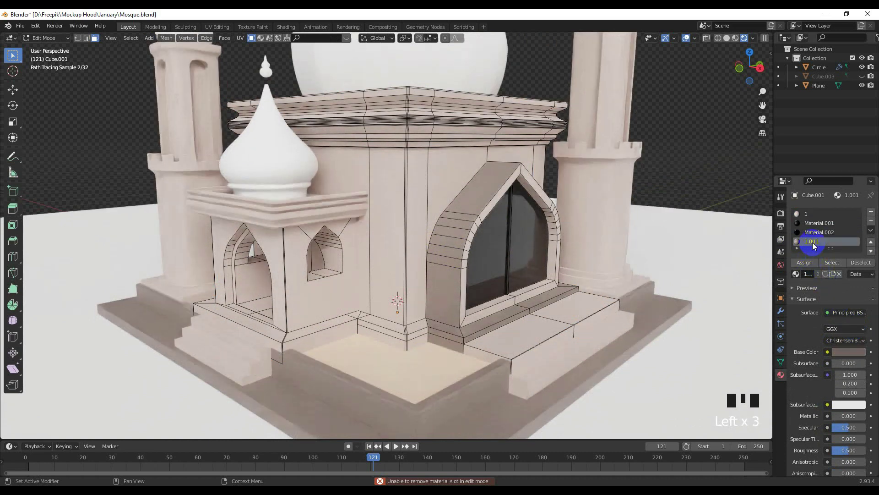
key("Delete")
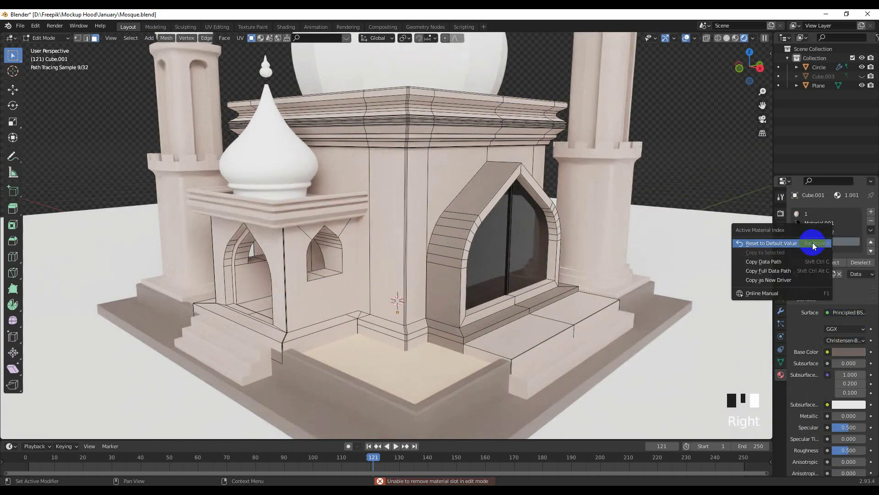
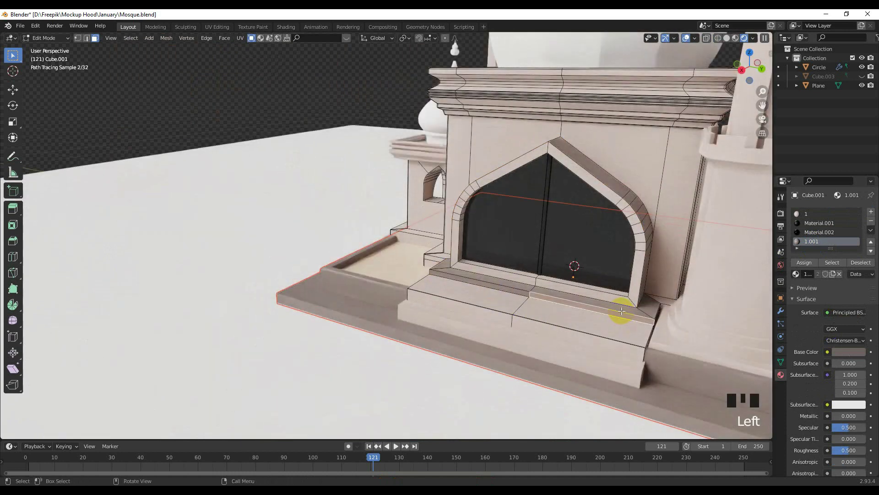
- In Edit Mode select the arched door frame faces and assign the main wall material slot 1
left_click(642, 206)
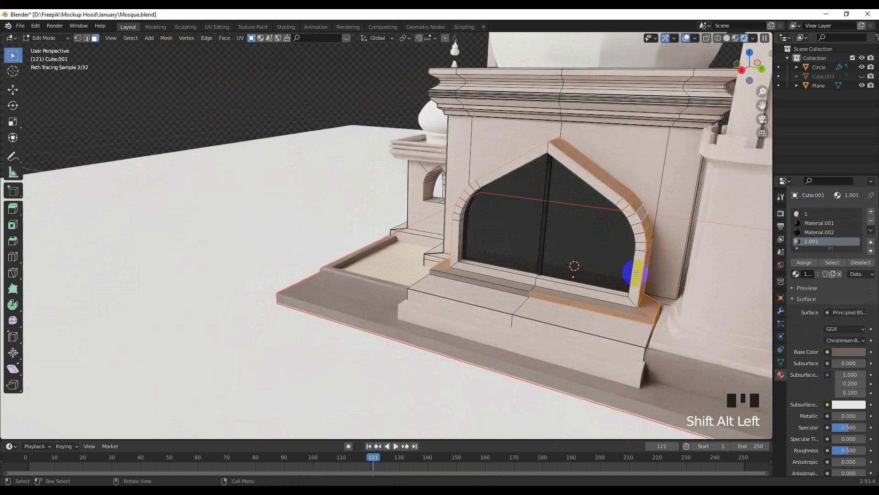
left_click_drag(540, 291, 519, 289)
left_click(519, 289)
left_click_drag(512, 285, 526, 284)
left_click(547, 282)
left_click_drag(577, 286, 867, 240)
left_click_drag(871, 225, 818, 236)
left_click(809, 217)
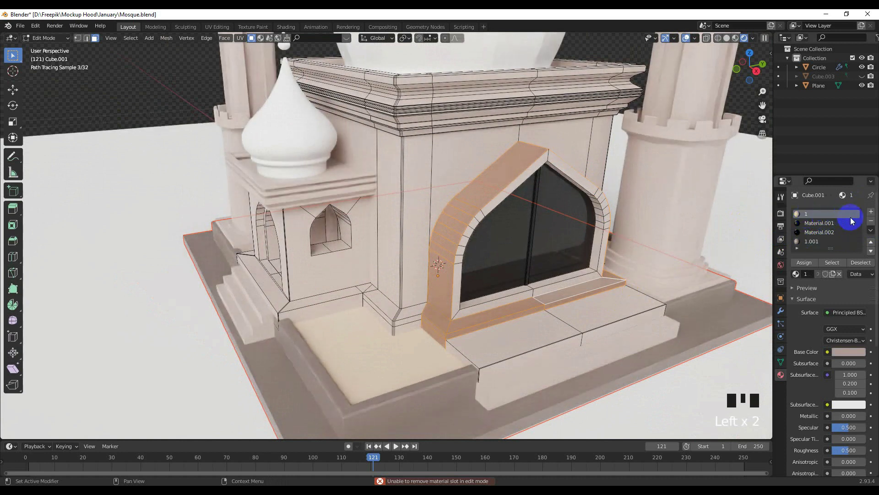
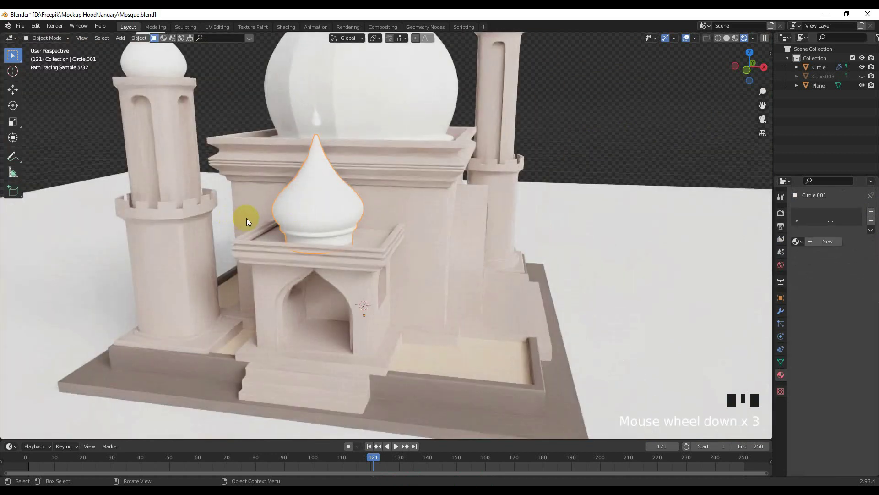
- Give the small front dome its own Material.006 and adjust its Base Color
scroll("down", 3)
left_click_drag(289, 191, 333, 199)
scroll("up", 3)
left_click_drag(335, 202, 827, 245)
left_click_drag(827, 245, 859, 325)
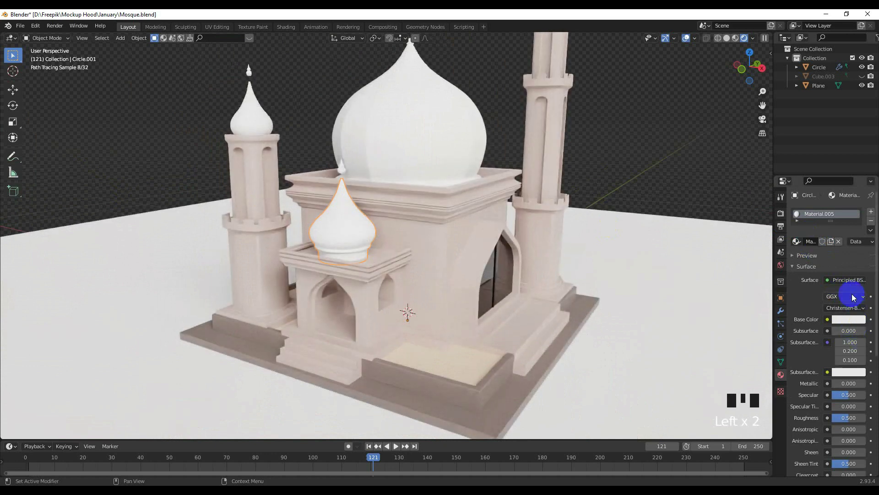
left_click(851, 320)
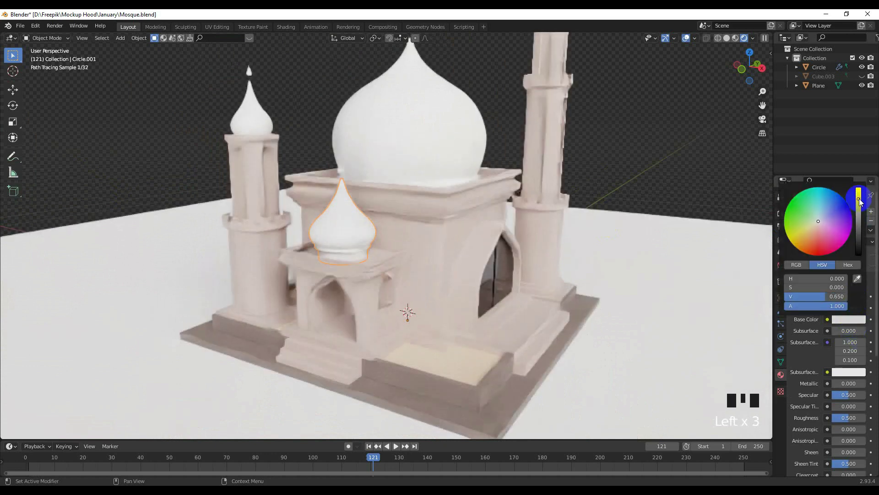
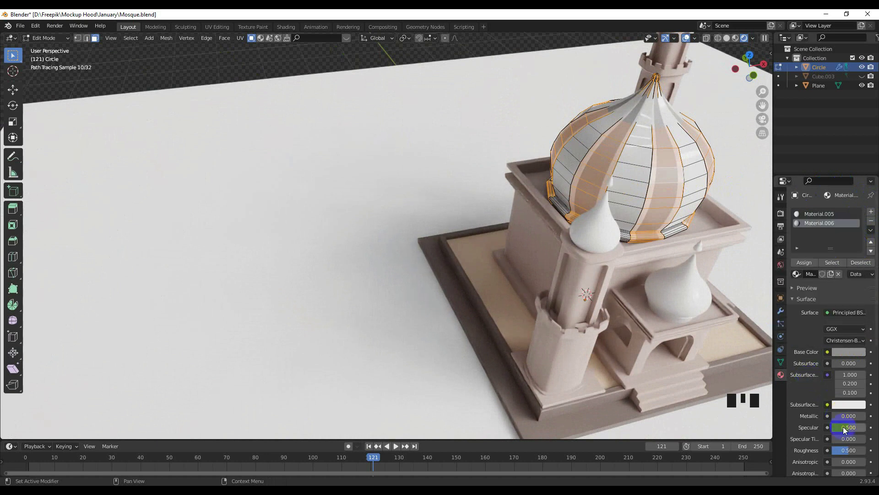
- Back in Object Mode, select the small front dome and assign it the White Dome material
left_click_drag(849, 452, 688, 296)
scroll("down", 3)
key("Tab")
left_click(735, 121)
scroll("up", 3)
left_click_drag(653, 173, 611, 190)
scroll("down", 3)
scroll("up", 3)
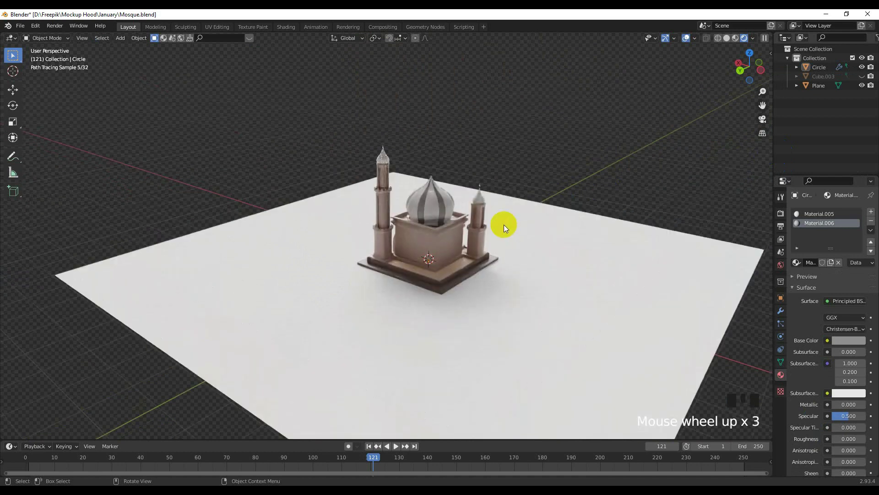
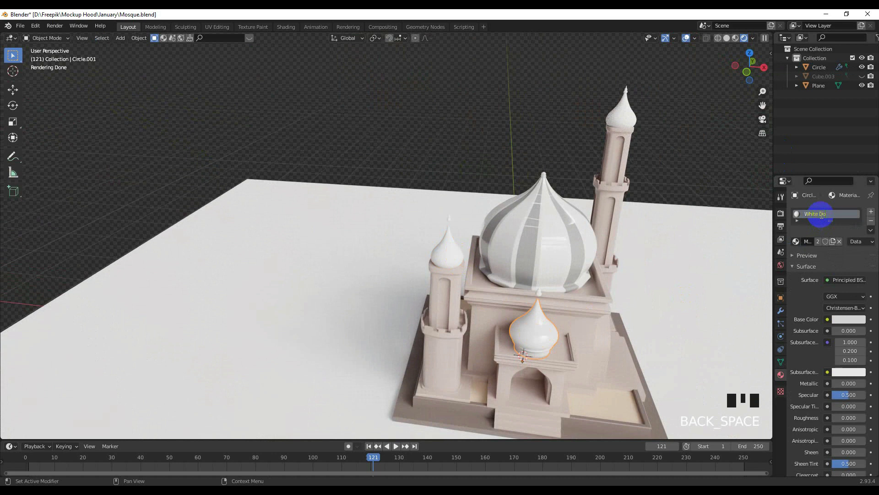
left_click(460, 253)
- Select the minaret's onion cap so it shares the White Dome material too
left_click_drag(798, 245, 457, 218)
scroll("up", 3)
scroll("down", 3)
left_click_drag(566, 210, 474, 191)
scroll("down", 3)
left_click_drag(555, 137, 517, 123)
left_click(517, 123)
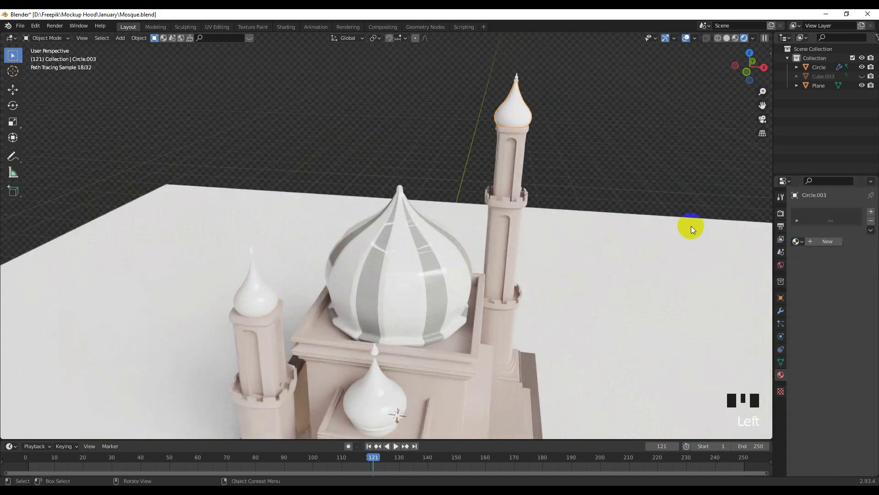
- Select the small finial atop the left minaret and nudge its height along Z
left_click_drag(801, 245, 265, 269)
scroll("up", 3)
left_click_drag(239, 268, 278, 193)
left_click(278, 193)
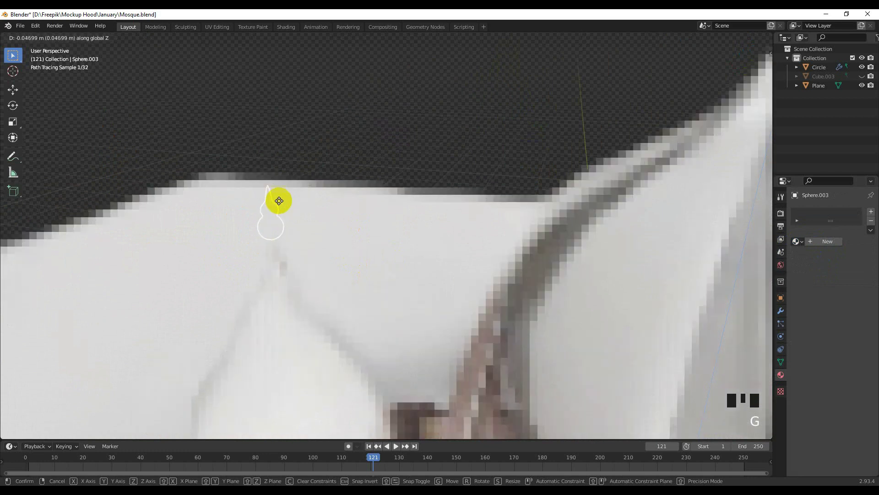
left_click(354, 179)
scroll("down", 3)
left_click_drag(326, 236, 218, 106)
- Create a Golden Color material for the finial using Glossy BSDF, orange-gold colour and low Roughness
left_click(219, 106)
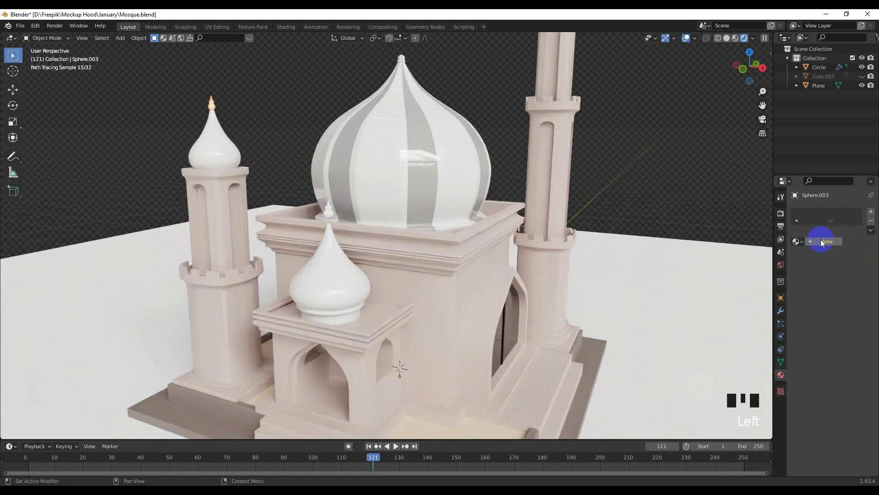
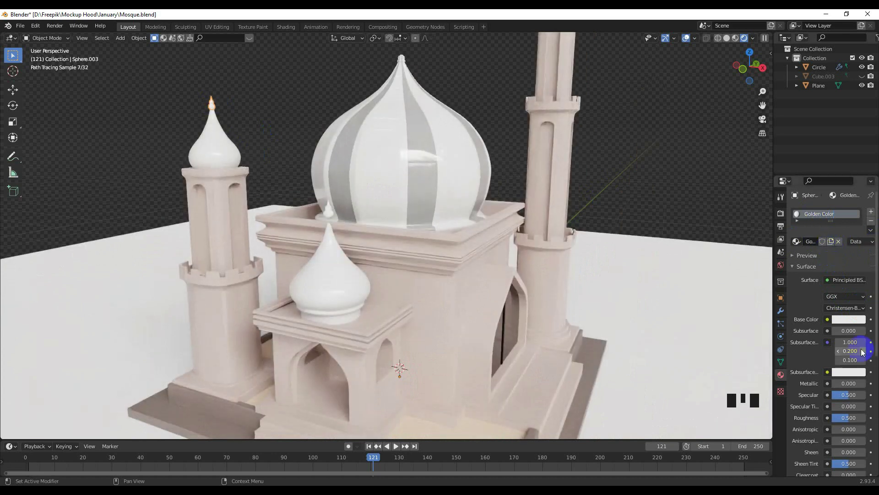
left_click_drag(838, 283, 760, 120)
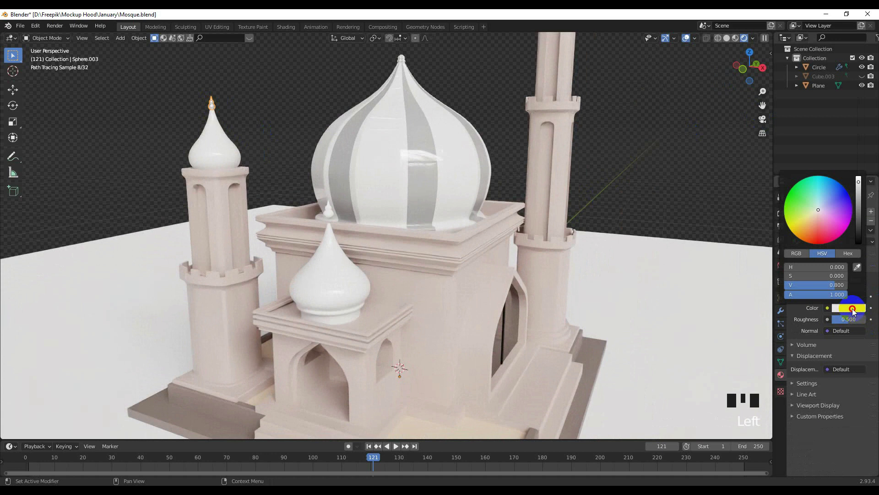
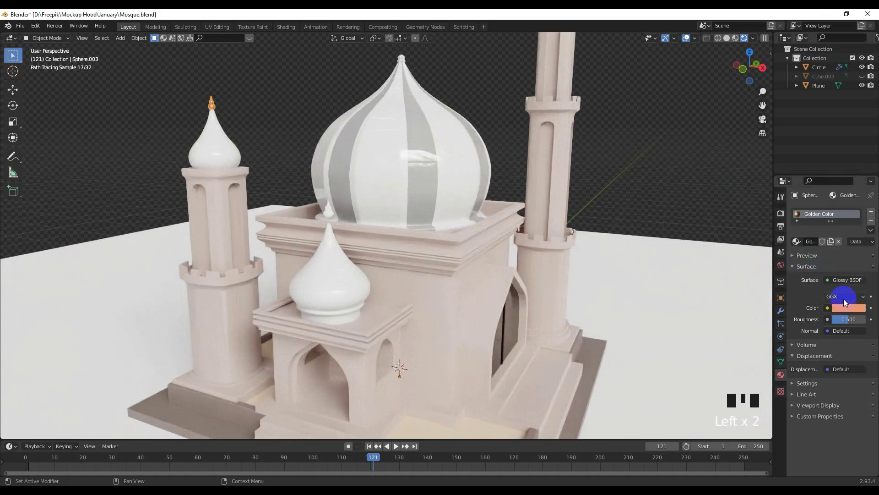
left_click_drag(849, 305, 844, 294)
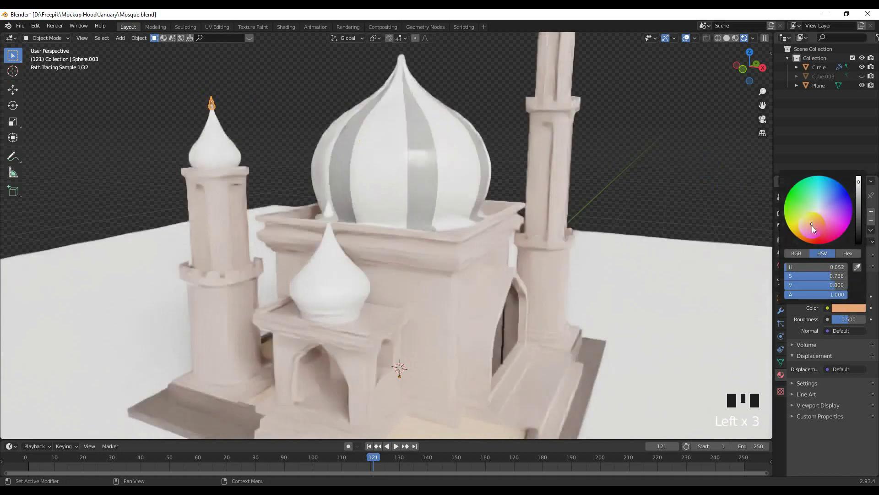
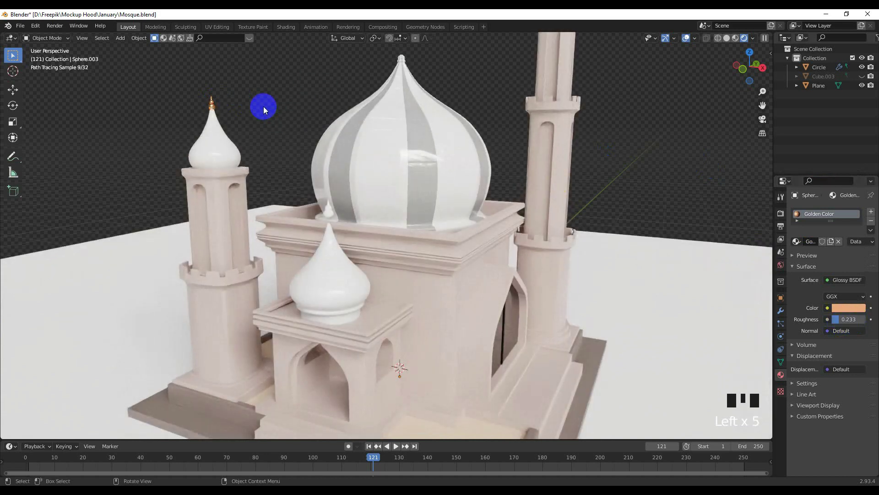
- Select the main onion dome and close in on its top knob
left_click_drag(260, 145, 439, 204)
left_click(433, 194)
scroll("up", 3)
left_click_drag(504, 169, 457, 211)
scroll("up", 3)
left_click_drag(468, 198, 444, 254)
left_click_drag(435, 232, 413, 209)
scroll("up", 3)
- Select all faces of the main dome's finial with Select More and assign the Golden Color material
key("Tab")
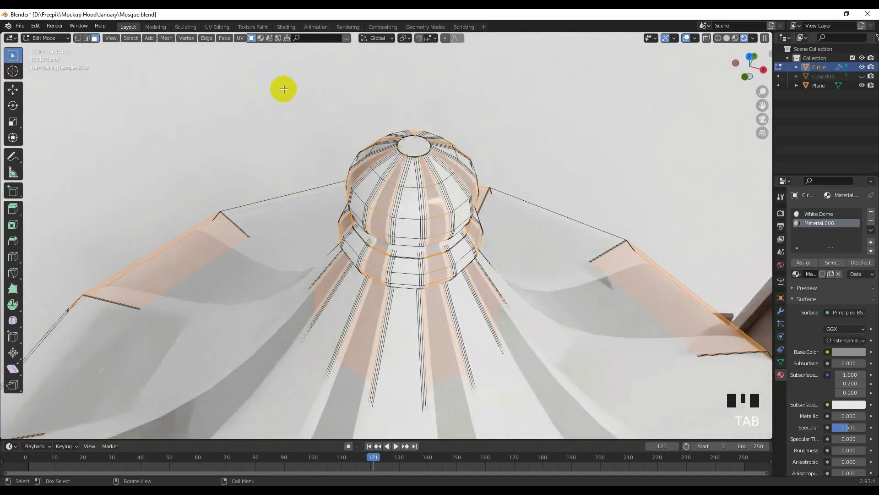
left_click(411, 145)
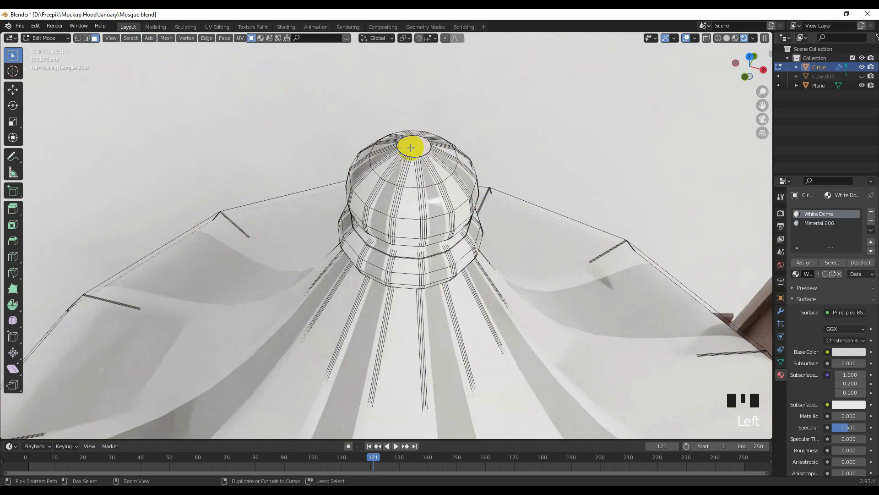
key("ctrl+KP_Add")
key("ctrl+KP_Add")
key("ctrl+KP_Add")
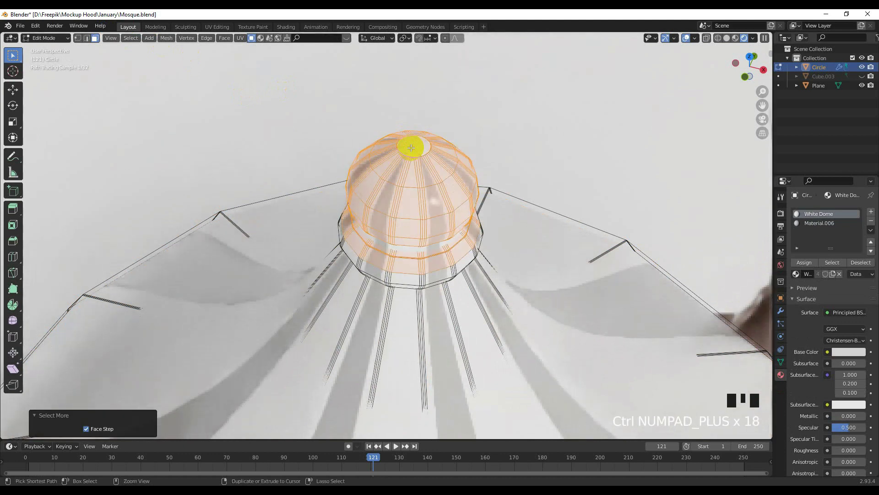
left_click_drag(426, 145, 419, 109)
key("ctrl+KP_Add")
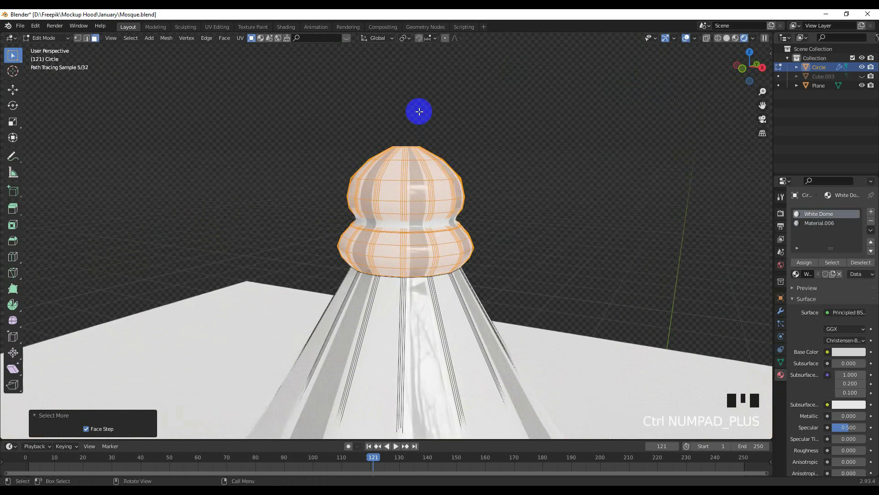
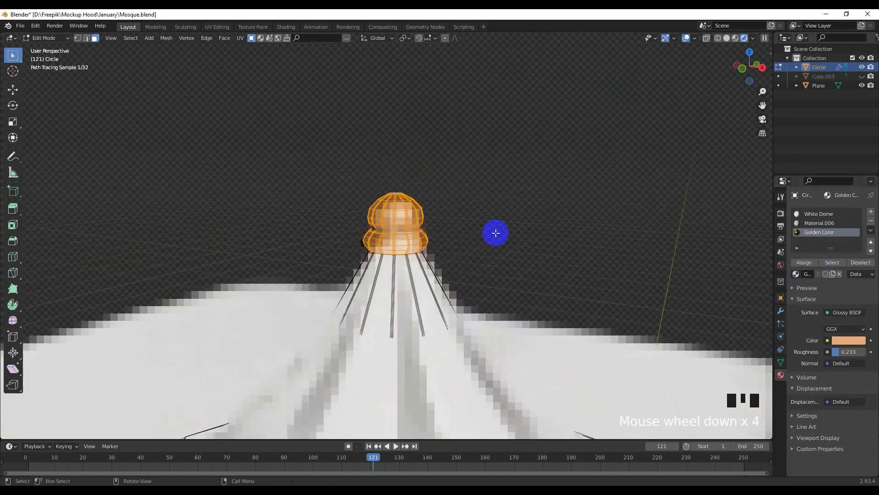
key("Tab")
- Select the small front dome's finial and lower it along Z so it sits on its dome
scroll("down", 3)
left_click(516, 224)
scroll("down", 3)
left_click_drag(458, 233, 376, 231)
scroll("up", 3)
left_click(368, 231)
scroll("up", 3)
key("g")
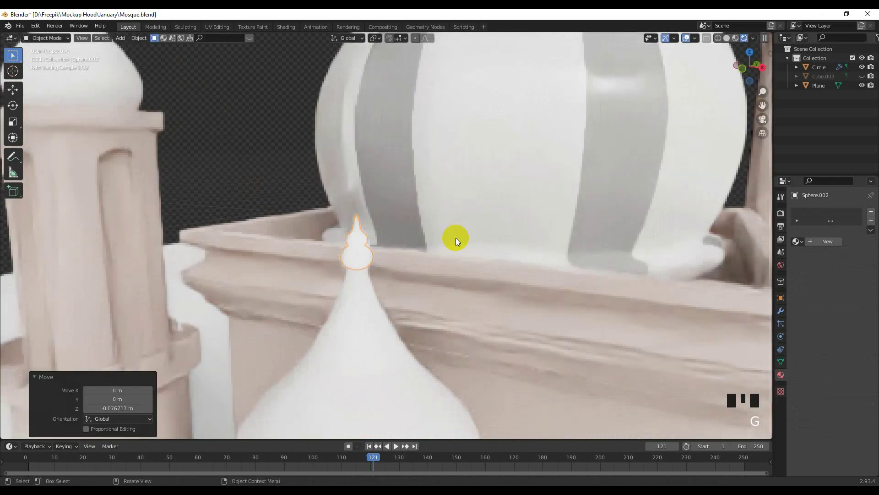
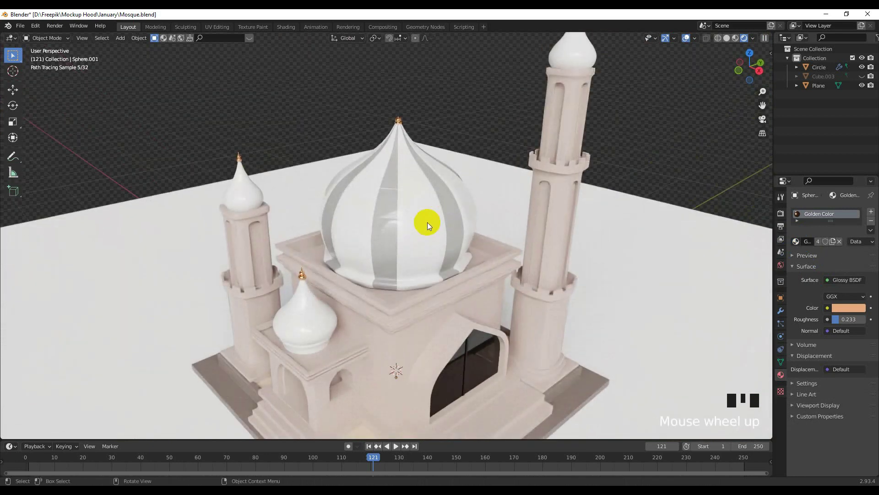
- View the mosque in top orthographic (Numpad 7) and bring up the sidebar panels
scroll("down", 3)
left_click_drag(419, 288, 418, 292)
scroll("up", 3)
key("KP_7")
scroll("down", 3)
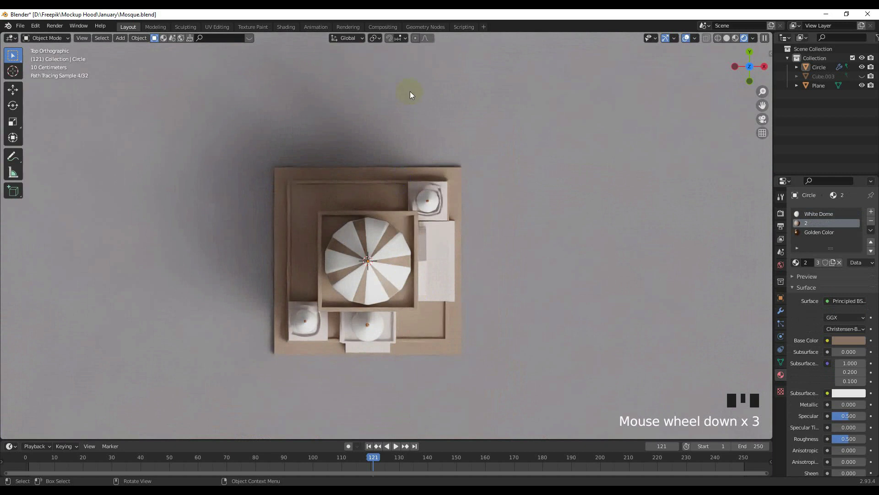
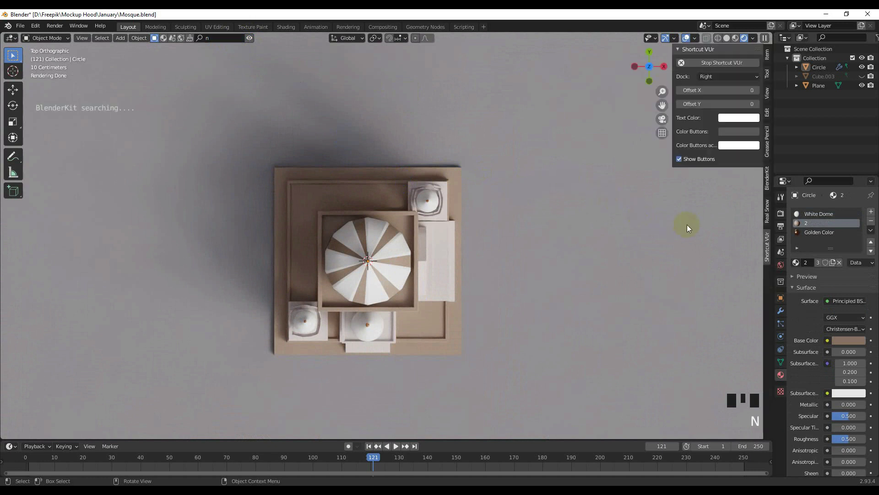
- Search 'grass' in the BlenderKit asset bar and drop the Phlox subulata bush into the scene
left_click(773, 247)
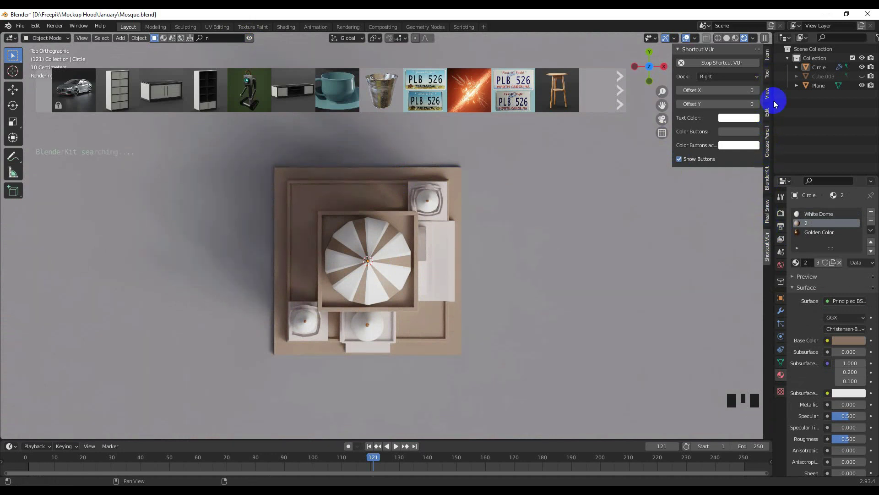
left_click(769, 170)
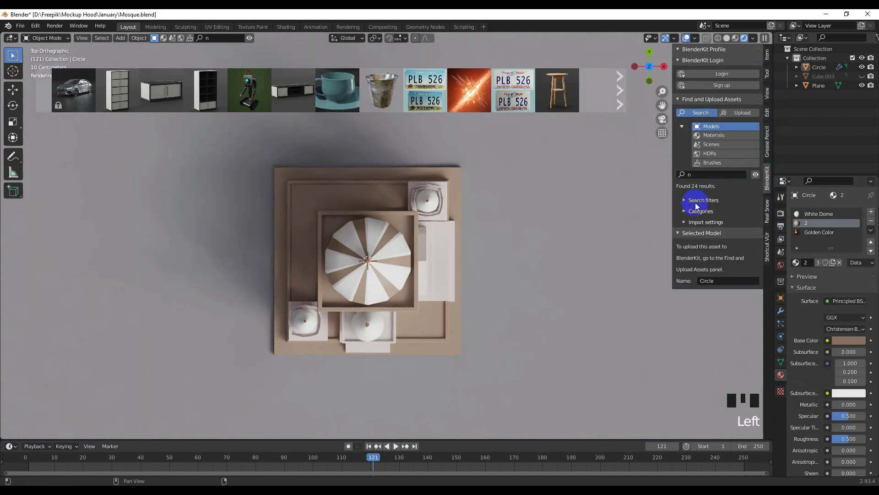
left_click_drag(697, 204, 689, 232)
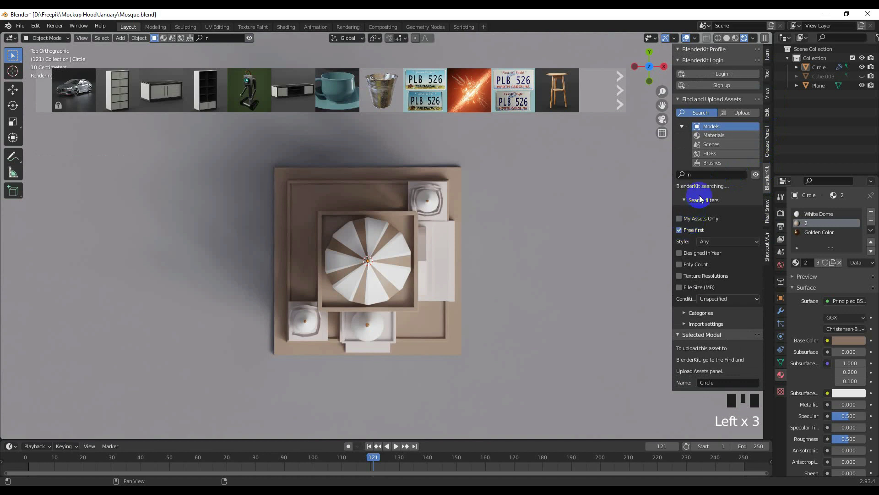
key("n")
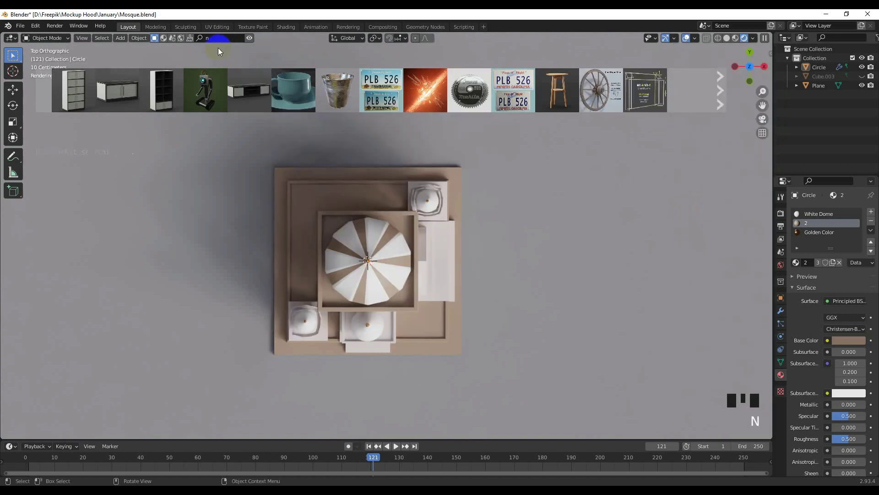
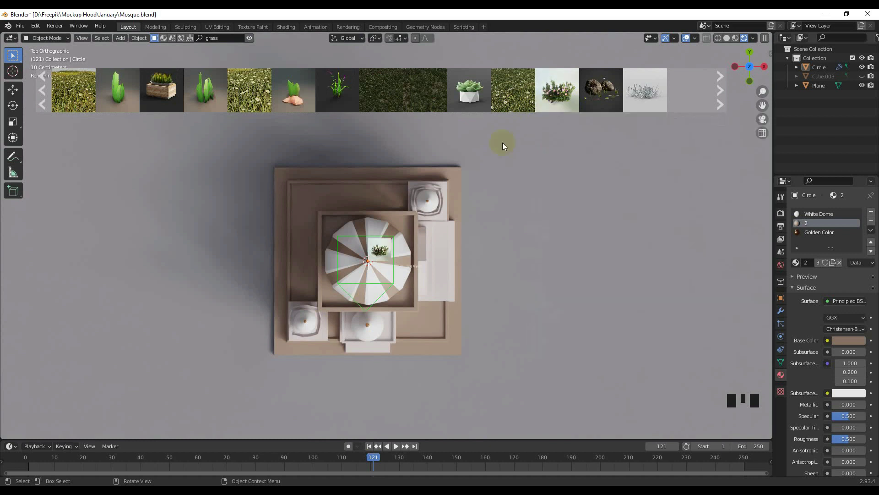
scroll("up", 3)
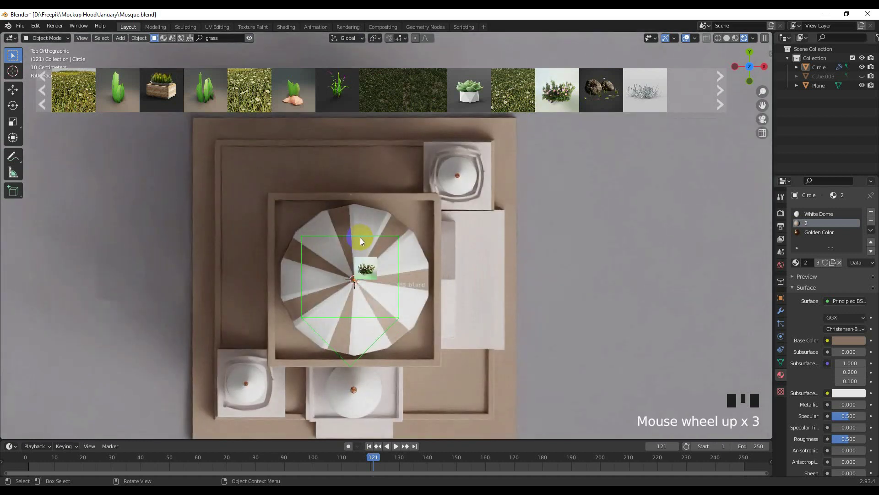
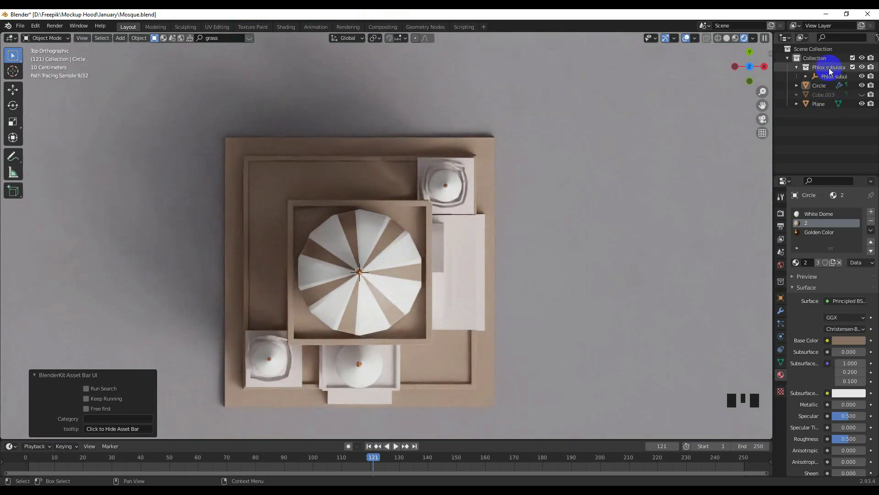
- Select the Phlox subulata bush and raise it to the mosque's base height in Front view
left_click(832, 79)
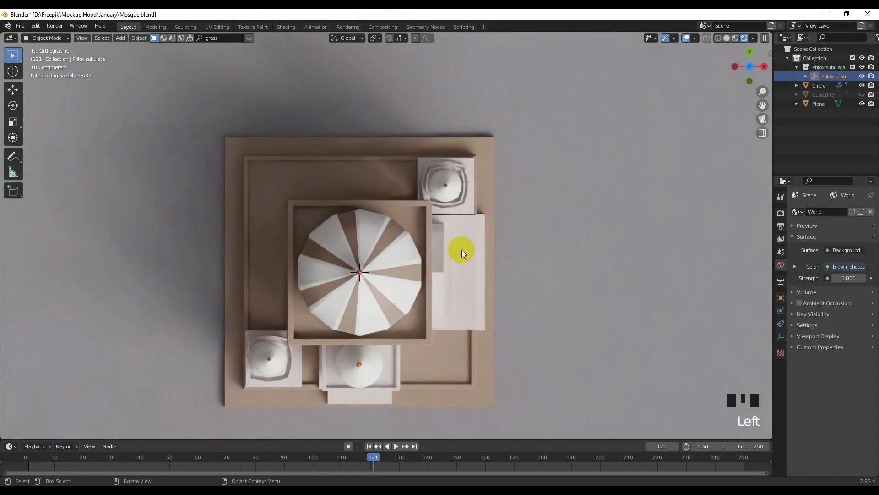
key("KP_1")
scroll("down", 3)
key("g")
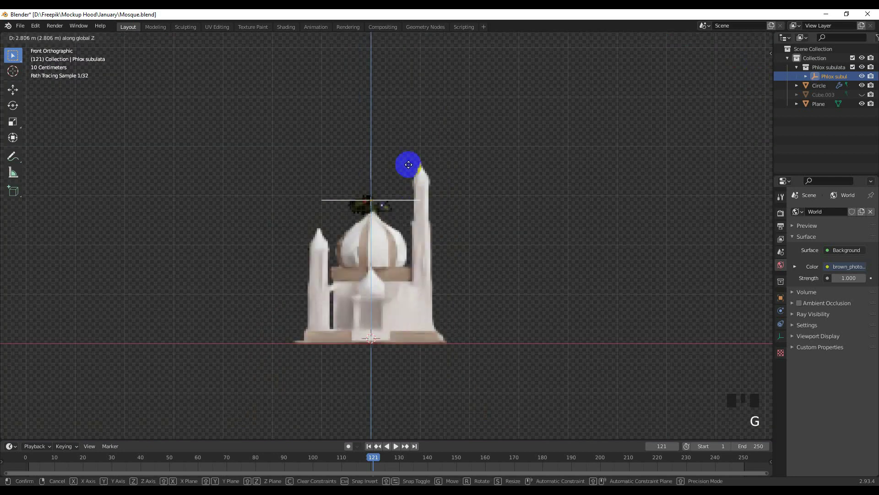
scroll("up", 3)
- In Top view move the bush onto the base beside the front porch, with a rendered view alongside
key("KP_7")
scroll("up", 3)
left_click_drag(400, 241, 378, 202)
scroll("up", 3)
key("g")
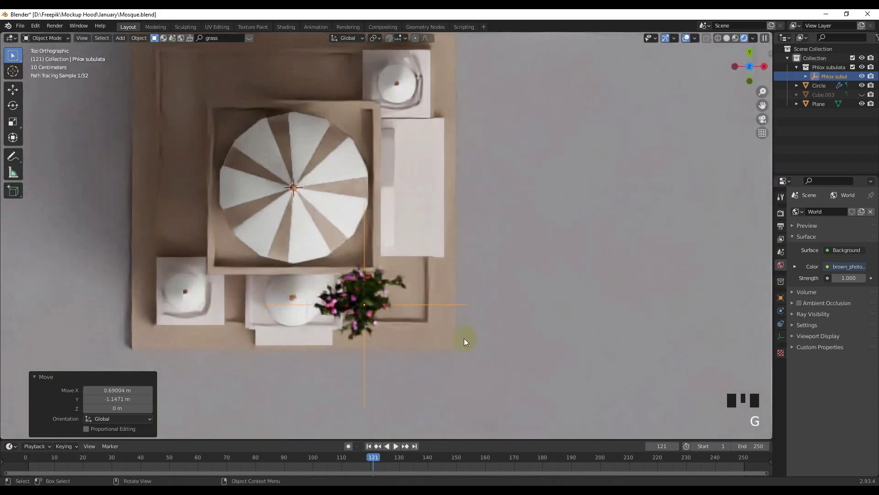
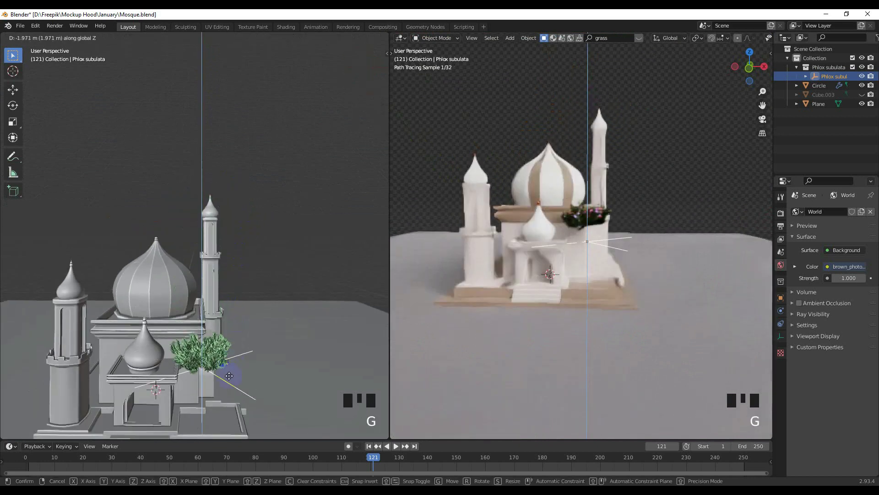
- Scale the bush to about 0.71 and lower it along Z onto the front ledge right of the porch
left_click_drag(236, 364, 250, 293)
scroll("up", 3)
left_click_drag(235, 285, 266, 325)
key("g")
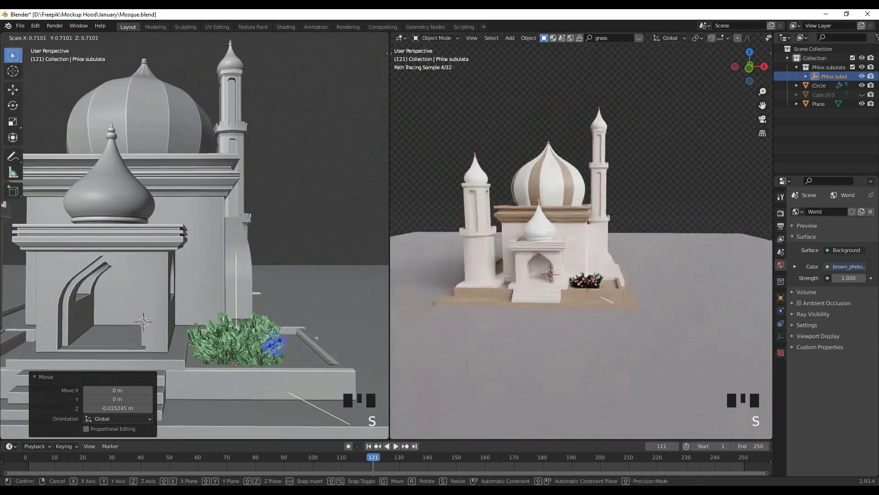
left_click_drag(244, 343, 256, 375)
key("KP_7")
key("g")
- Undo a stray duplicate and re-seat the bush on the ledge, checking Front and Top views
key("shift+d")
left_click_drag(244, 312, 228, 268)
key("ctrl+z")
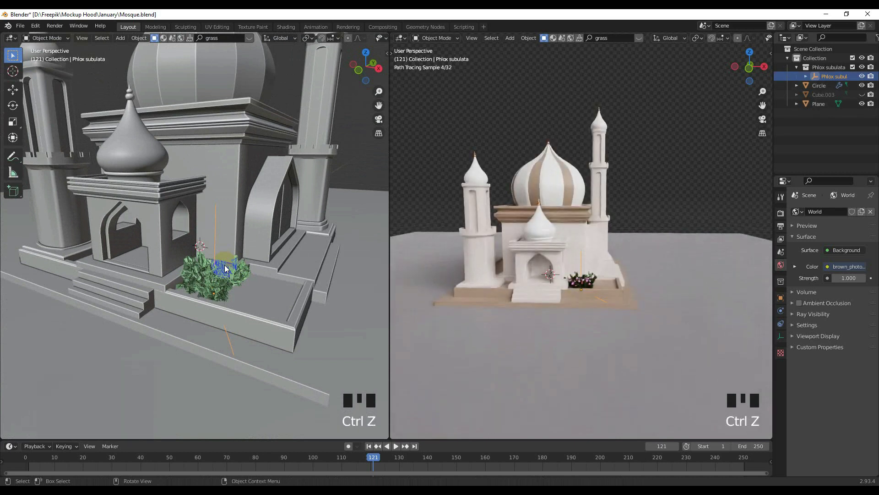
key("ctrl+z")
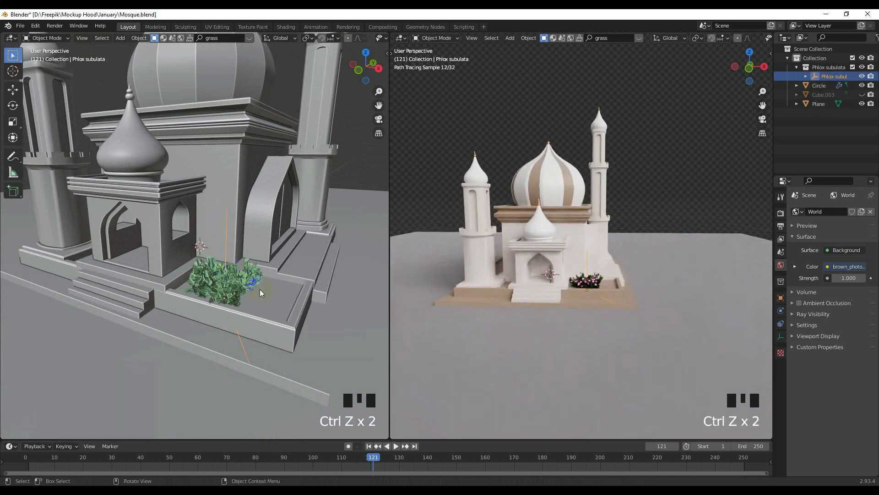
key("KP_7")
key("g")
left_click_drag(253, 262, 239, 221)
key("KP_1")
scroll("down", 3)
- Isolate and inspect the bush, then duplicate a second bush beside it and start rotating the copy
key("/")
key("/")
left_click_drag(243, 243, 233, 338)
left_click(233, 337)
left_click(190, 329)
left_click_drag(180, 345, 160, 289)
left_click(159, 290)
key("KP_7")
key("shift+d")
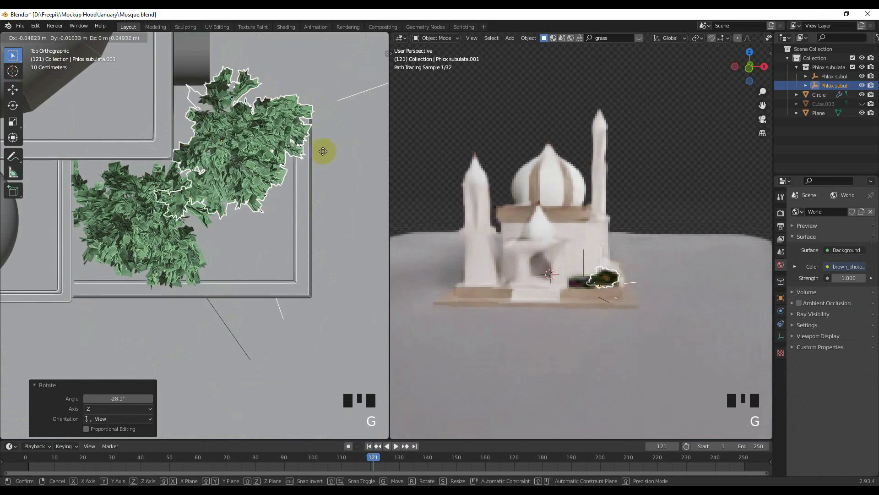
- Add a rotated third phlox bush and drop it along Z onto the front ledge
key("shift+d")
key("r")
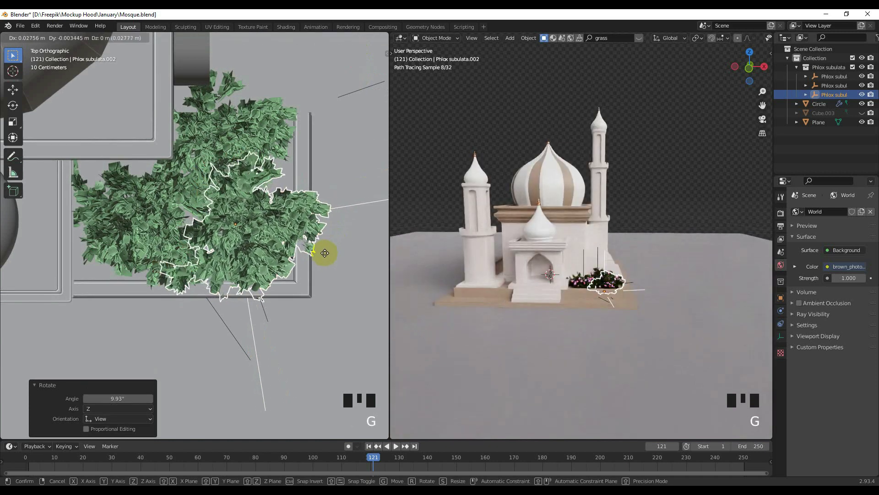
left_click_drag(318, 276, 304, 226)
scroll("up", 3)
left_click_drag(307, 235, 269, 262)
key("g")
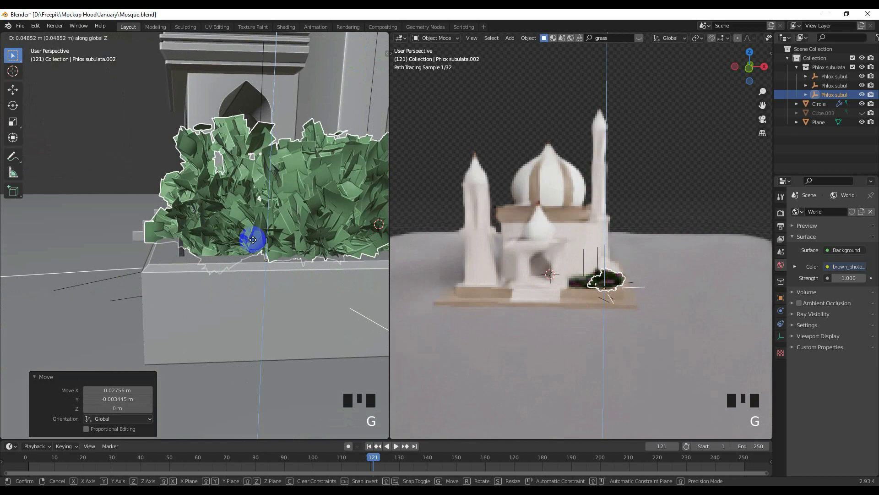
left_click_drag(198, 262, 224, 264)
scroll("down", 3)
- Orbit to check the ledge bushes, select one and review its material settings
left_click_drag(191, 263, 191, 243)
left_click(191, 243)
left_click_drag(195, 256, 212, 292)
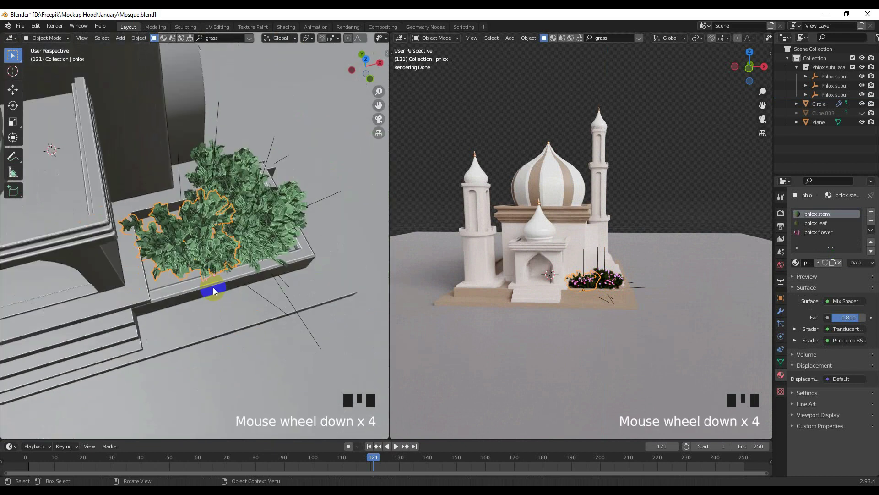
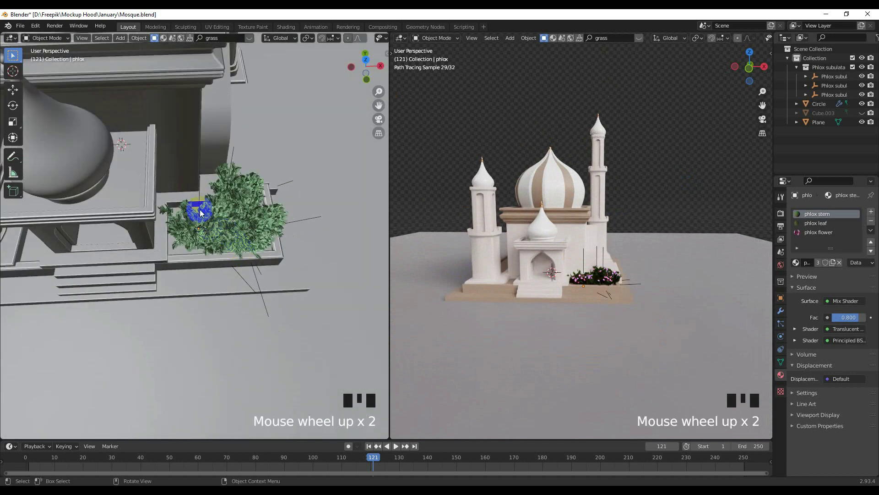
left_click(202, 209)
left_click(204, 228)
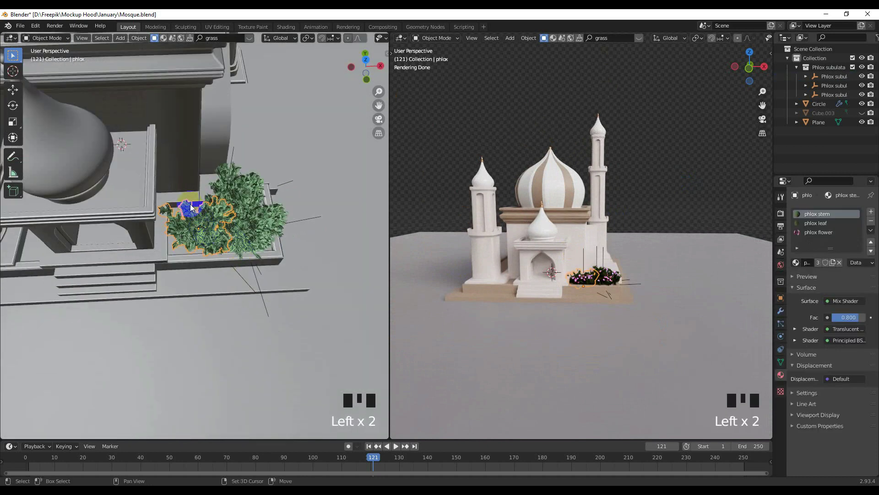
left_click(201, 203)
left_click(203, 204)
double_click(199, 206)
left_click(210, 227)
- Duplicate the bush in Top view and move the copy to the mosque's left side of the base
key("KP_7")
scroll("down", 3)
left_click_drag(248, 239, 267, 258)
key("shift+d")
scroll("up", 3)
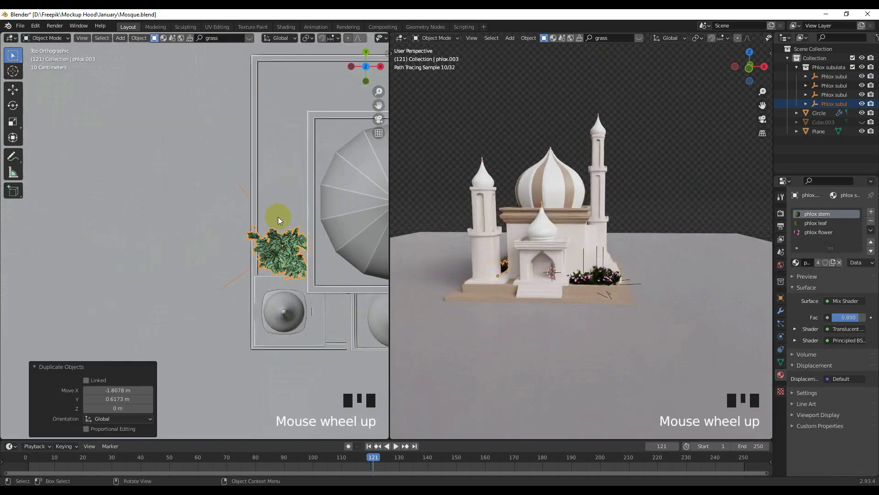
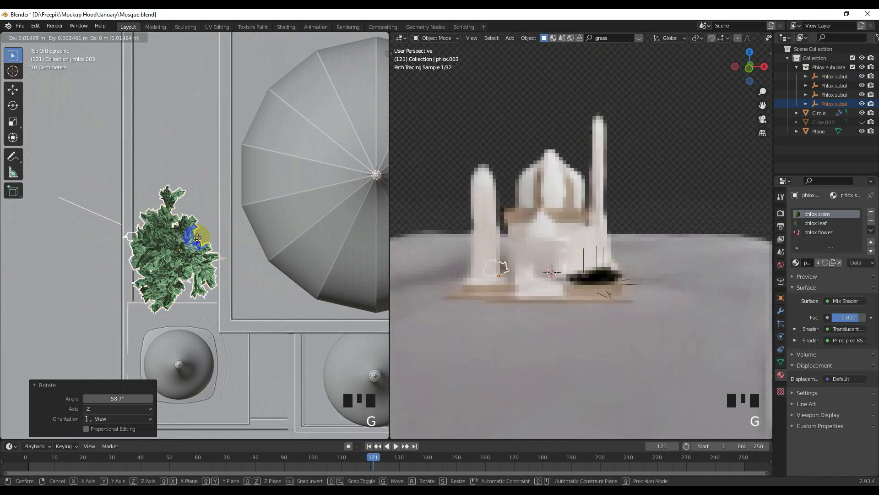
- Rotate the left-side bush and duplicate copies along the left edge to the back corner
left_click_drag(190, 221, 182, 262)
scroll("down", 3)
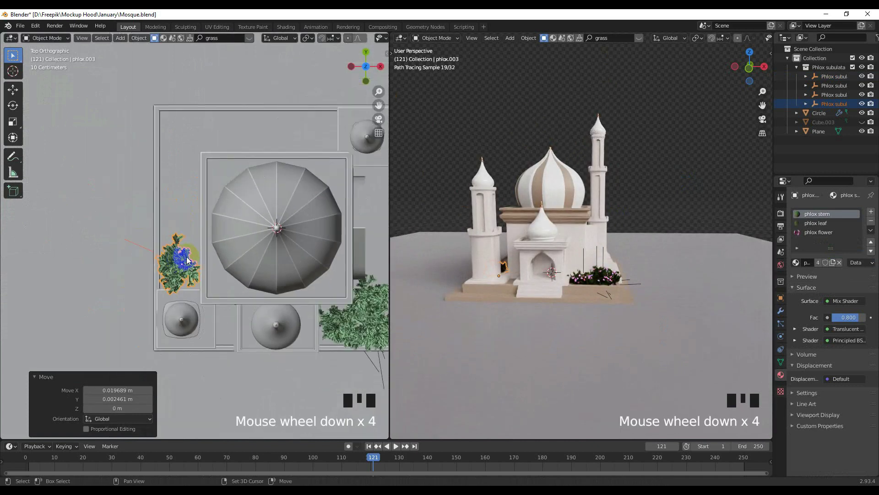
key("shift+d")
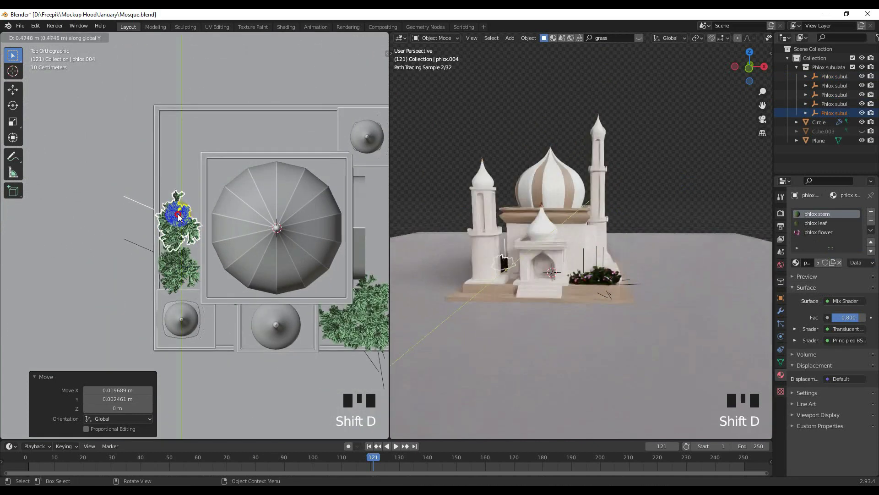
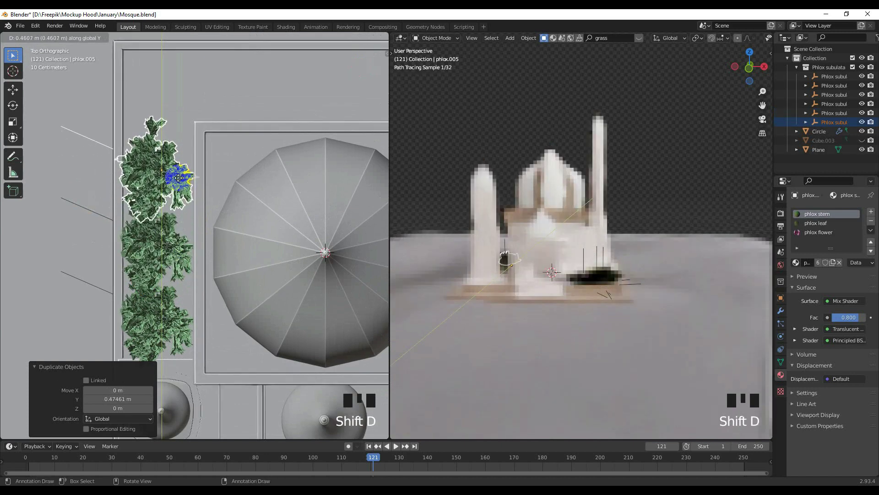
key("shift+d")
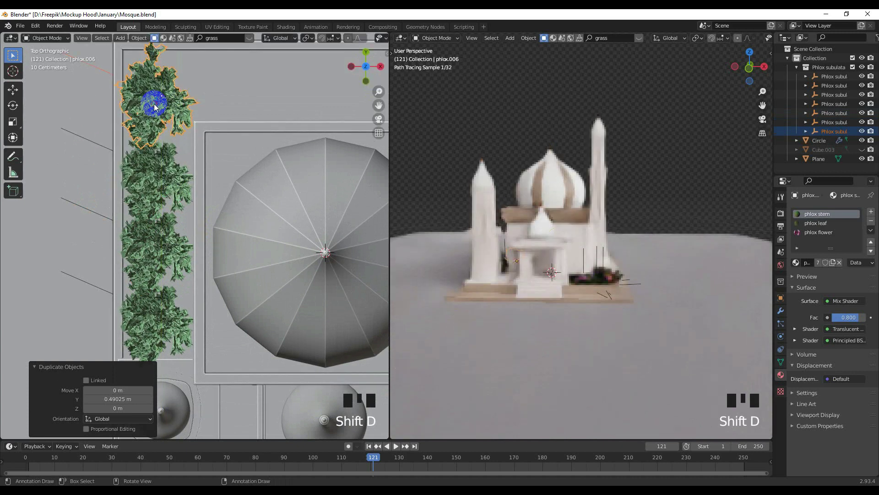
key("shift+d")
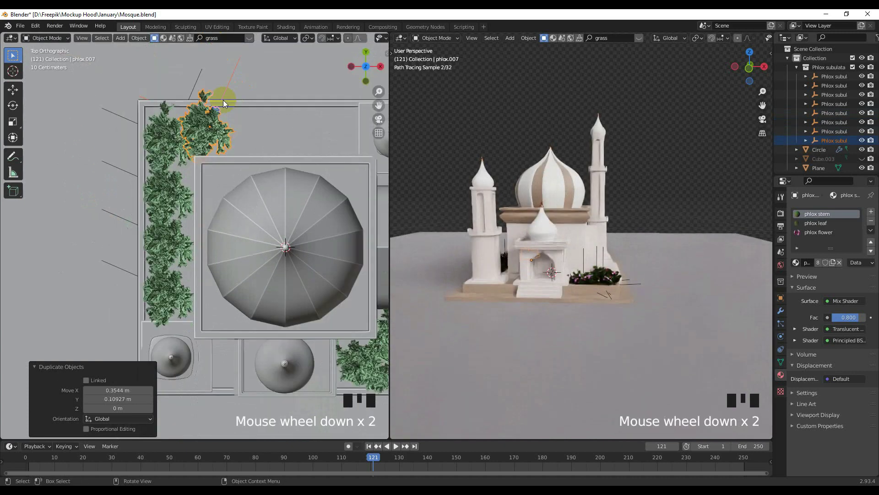
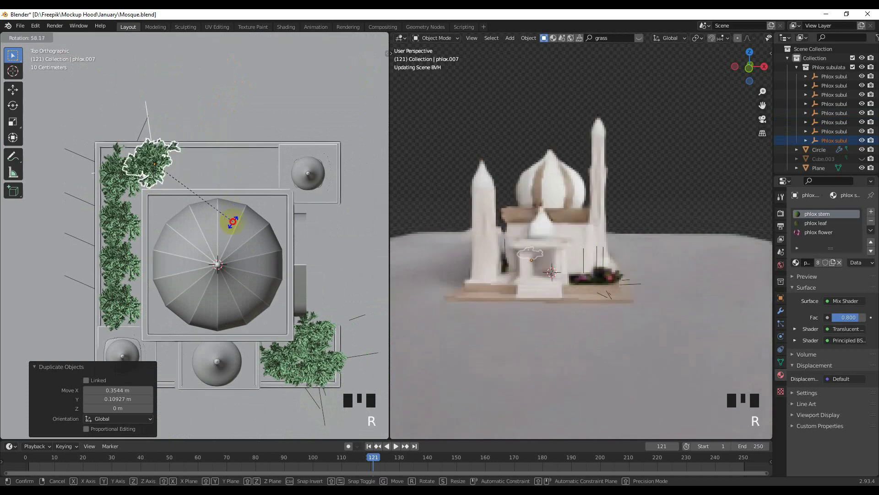
- Rotate the corner bush and duplicate two more bushes along the mosque's back edge
scroll("up", 3)
key("g")
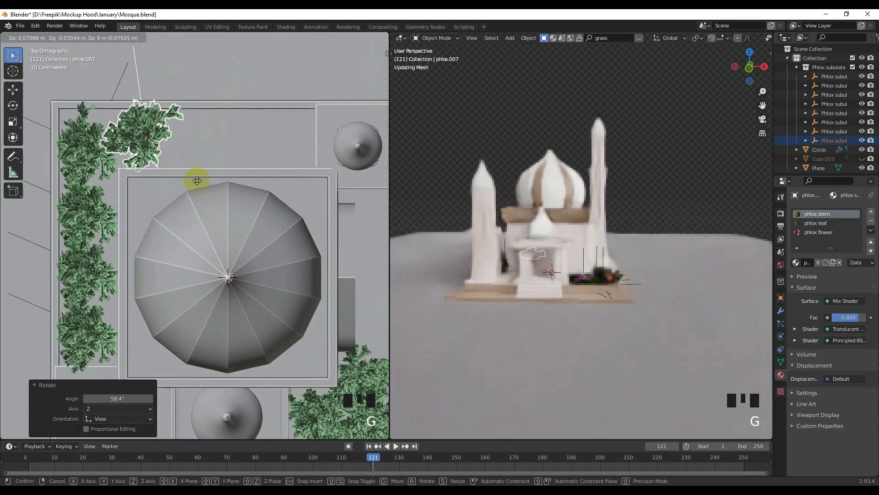
key("shift+d")
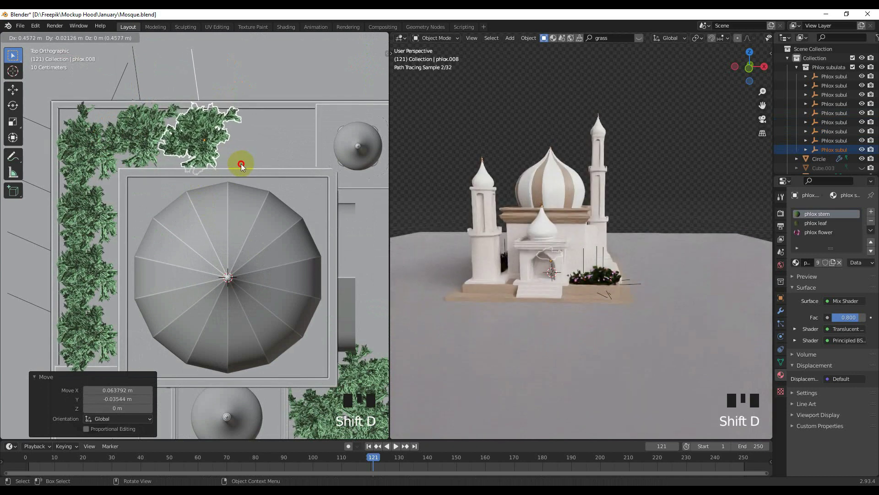
key("shift+d")
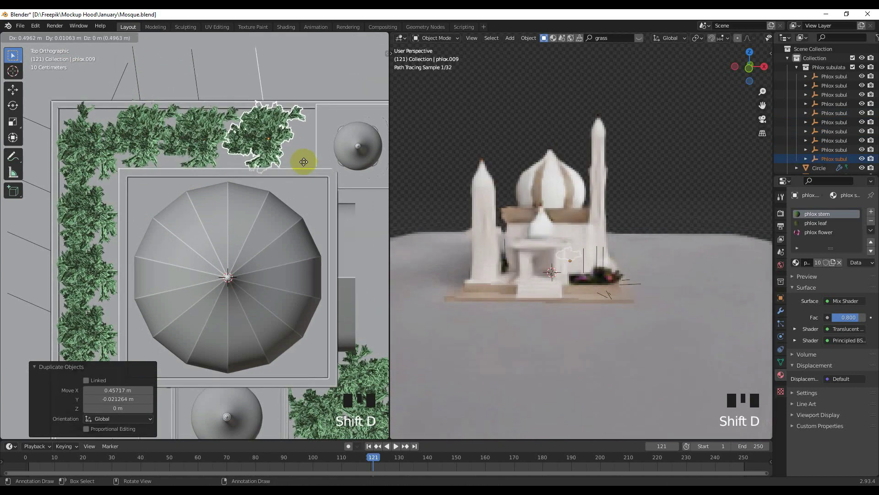
scroll("down", 3)
- Set the last bush, join the viewports into one rendered view and orbit around the mosque
left_click(67, 156)
scroll("down", 3)
left_click_drag(211, 239, 241, 245)
scroll("up", 3)
left_click_drag(247, 239, 622, 303)
scroll("down", 3)
left_click_drag(489, 287, 512, 275)
scroll("up", 3)
left_click_drag(514, 277, 520, 273)
scroll("up", 3)
left_click_drag(521, 274, 541, 278)
scroll("up", 3)
left_click_drag(541, 285, 553, 285)
- Keep orbiting and zooming to frame the whole flower-lined mosque, then select the ground plane
scroll("down", 3)
left_click_drag(566, 288, 585, 298)
scroll("up", 3)
left_click_drag(580, 298, 604, 297)
scroll("up", 3)
left_click_drag(601, 256, 611, 284)
left_click_drag(624, 297, 602, 298)
scroll("down", 3)
left_click_drag(563, 276, 589, 304)
scroll("down", 3)
left_click_drag(392, 295, 427, 300)
scroll("down", 3)
left_click(607, 197)
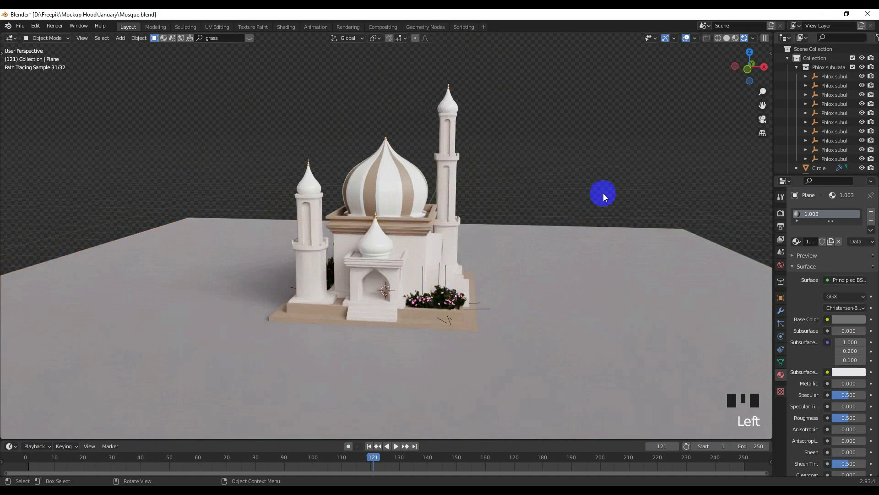
left_click_drag(484, 224, 500, 191)
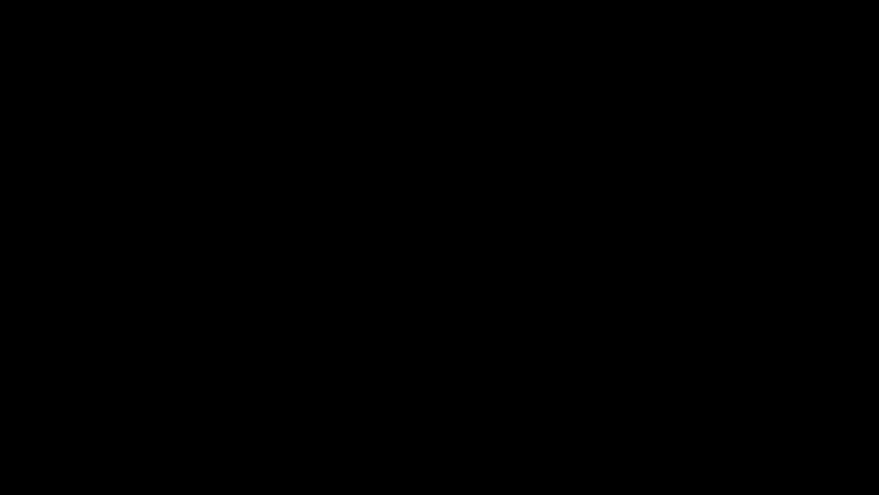